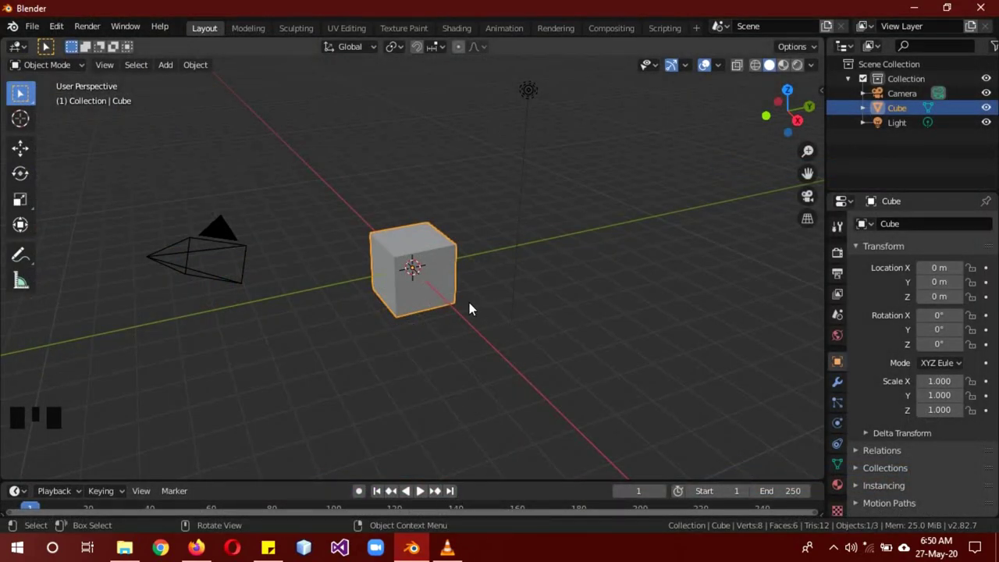
- Delete the default cube and import drawing.svg as Scalable Vector Graphics curves
key(Delete)
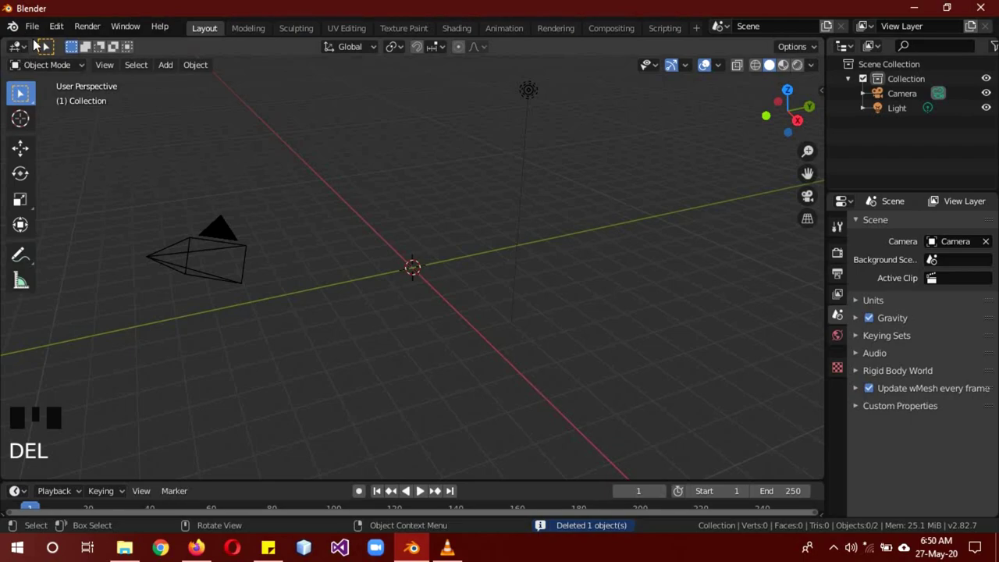
drag(36, 35, 272, 272)
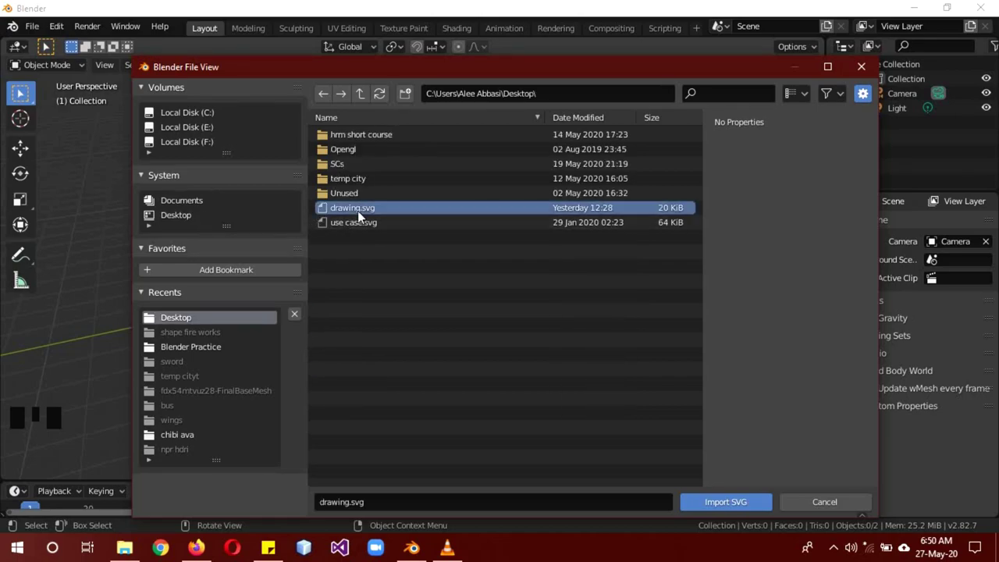
key(KP_7)
scroll(up, 3)
scroll(down, 3)
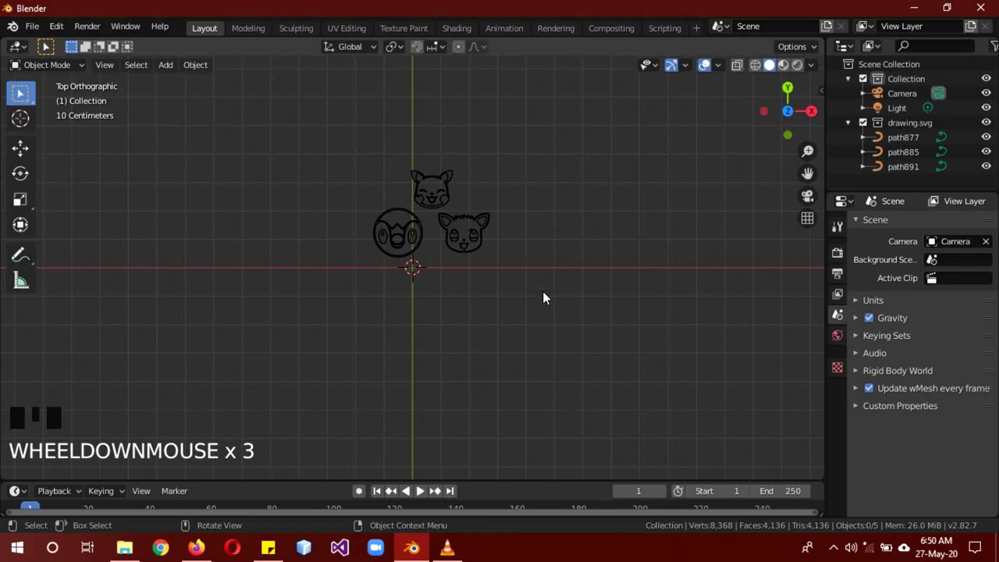
- Select the round face and the right pointy-eared face (path885, path877) and delete them
scroll(up, 3)
click(498, 225)
click(407, 232)
click(435, 172)
click(382, 237)
click(508, 231)
click(442, 175)
click(402, 232)
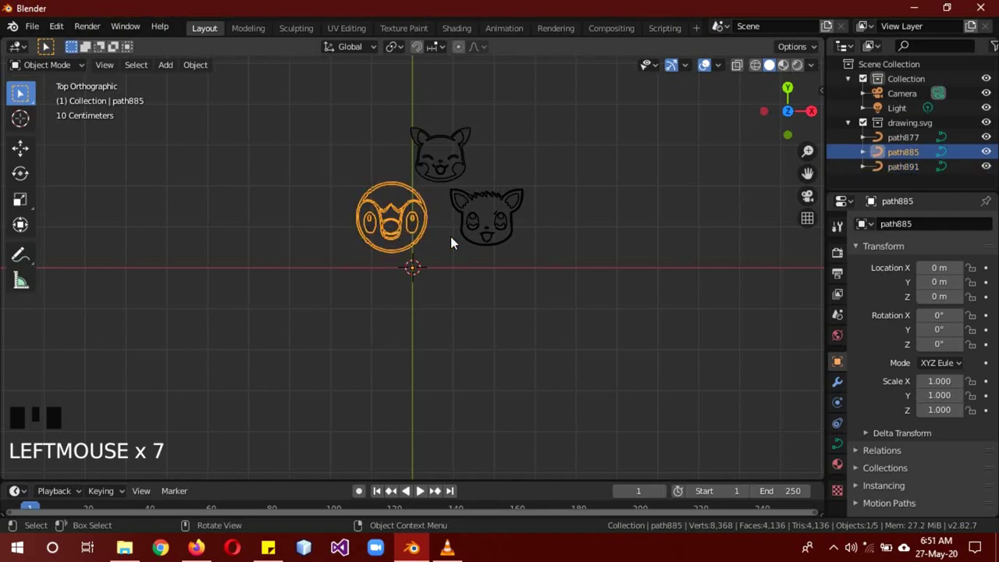
click(598, 325)
click(615, 366)
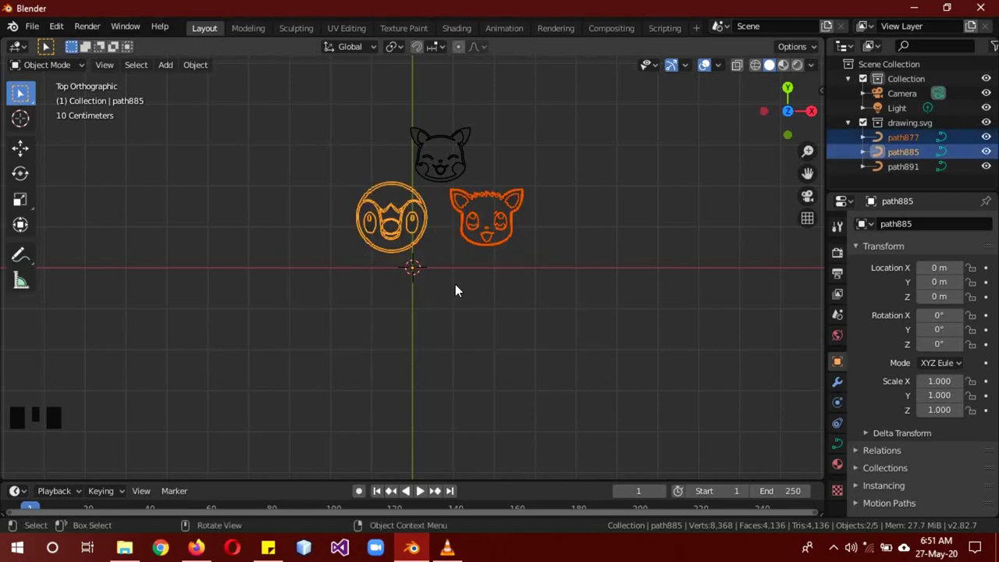
key(Delete)
- In Edit Mode move path891's curve points onto the origin, then return to Object Mode
click(447, 173)
key(b)
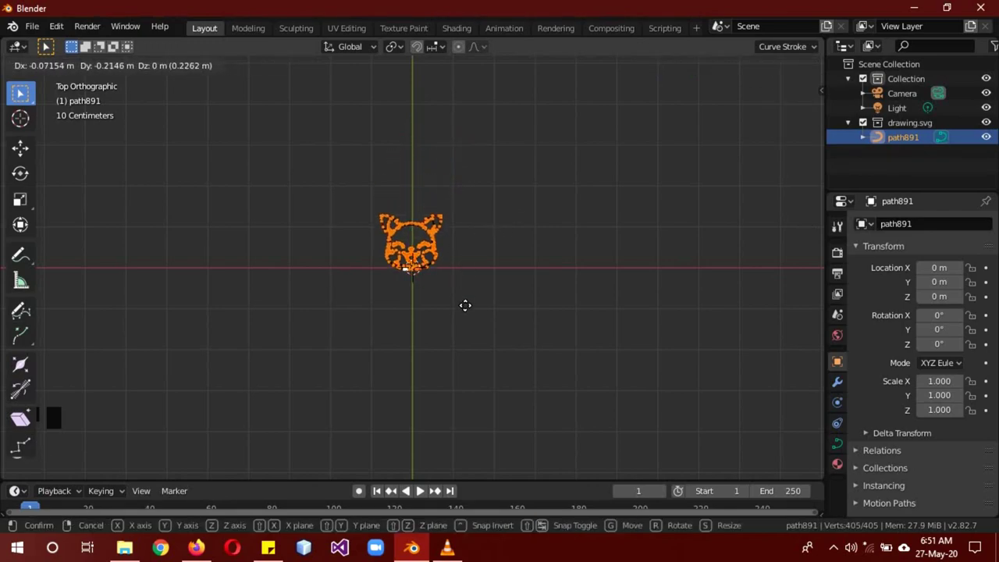
key(Tab)
key(s)
scroll(down, 3)
scroll(down, 3)
click(851, 465)
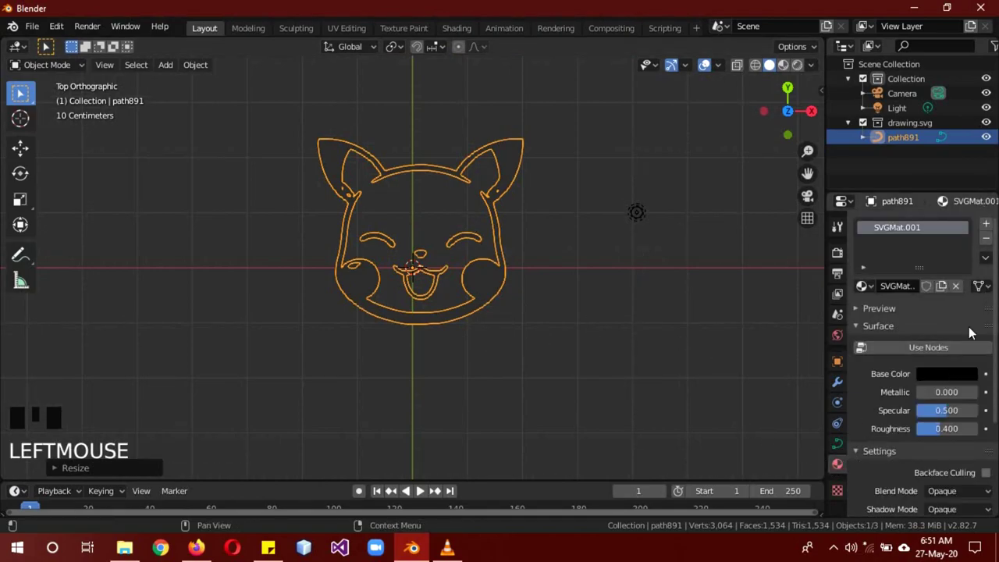
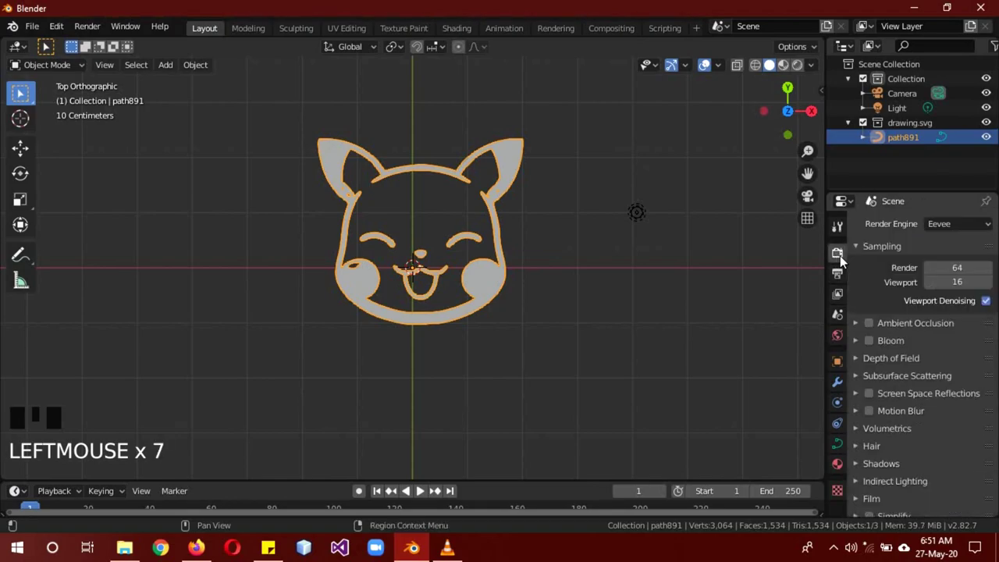
- Enable Bloom in Render properties and rotate the face 90° on X so it stands upright
click(874, 348)
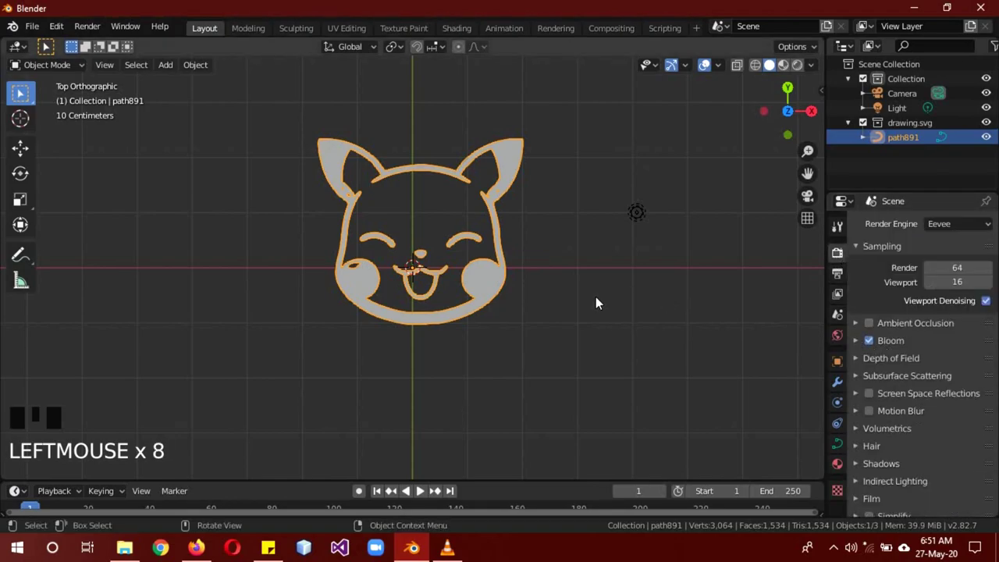
key(r)
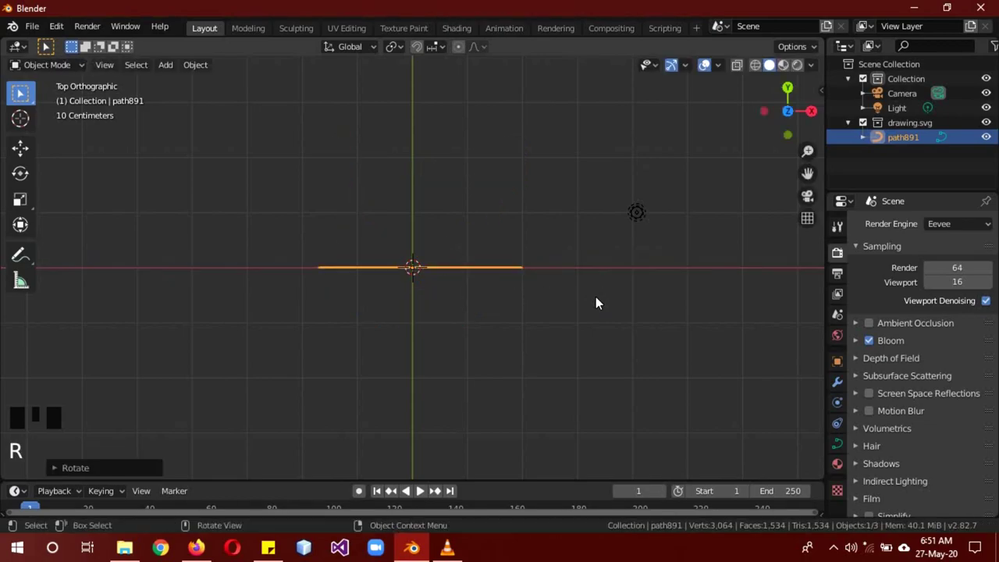
key(KP_1)
scroll(down, 3)
scroll(down, 3)
- Delete the Light, raise the face on Z above the origin and convert it to a mesh
click(504, 135)
key(Delete)
key(g)
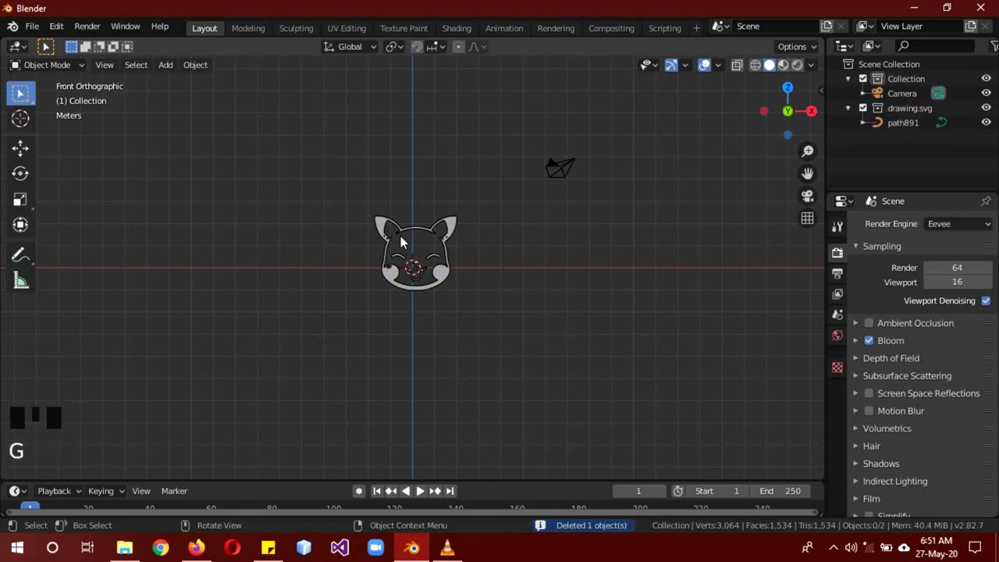
click(568, 331)
click(417, 281)
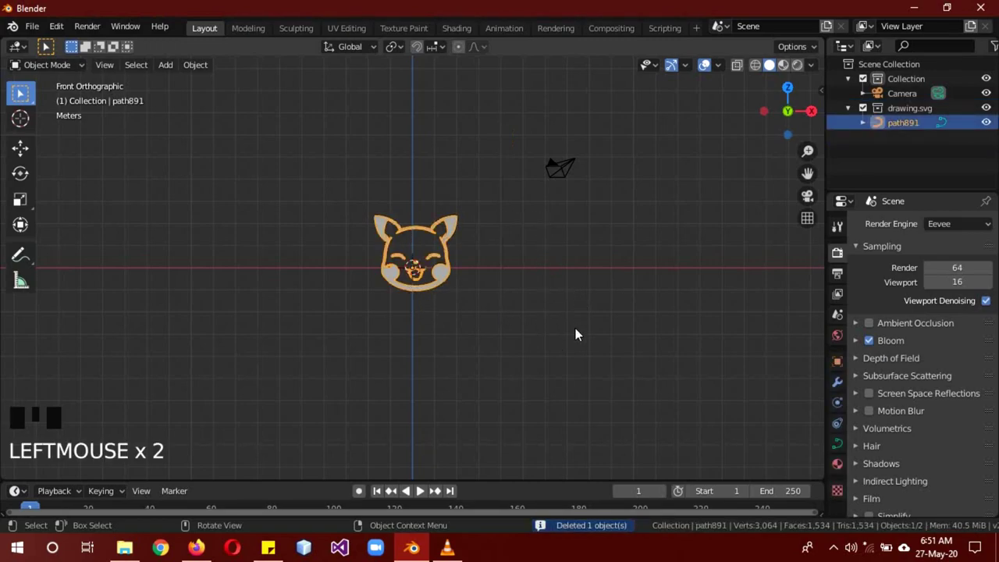
key(g)
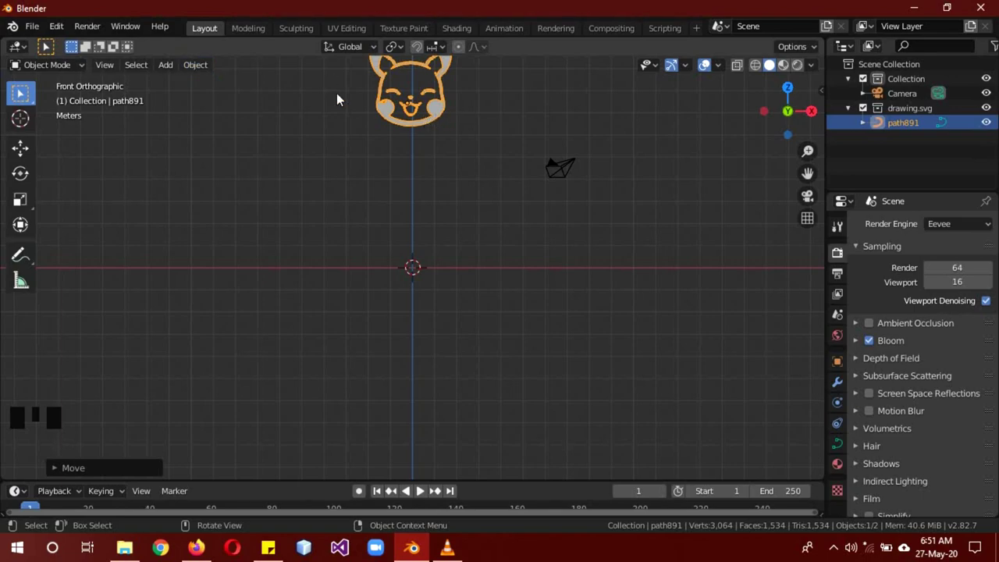
drag(209, 67, 366, 466)
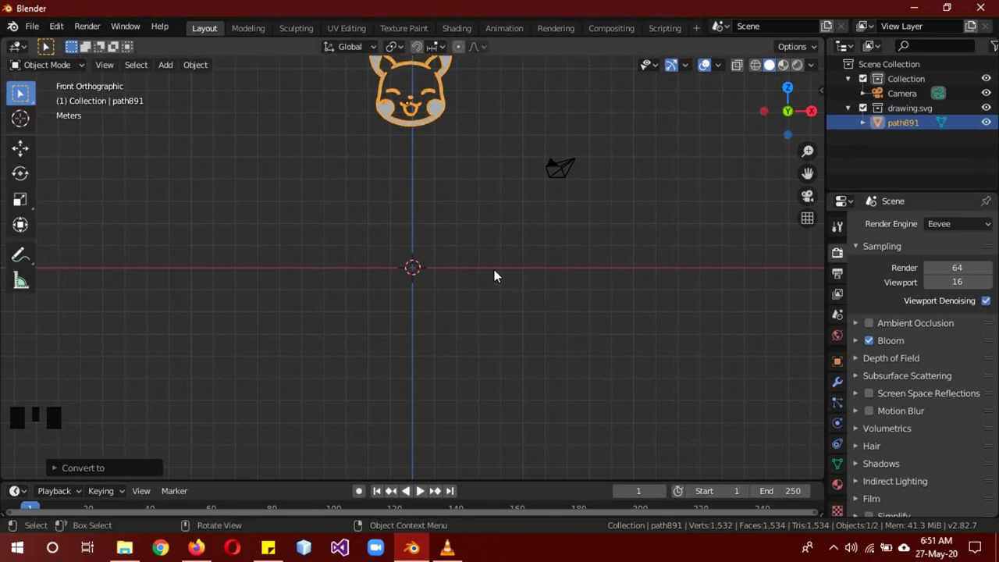
- Deselect all and add an Ico Sphere at the origin with Subdivisions 1
key(a)
key(shift+a)
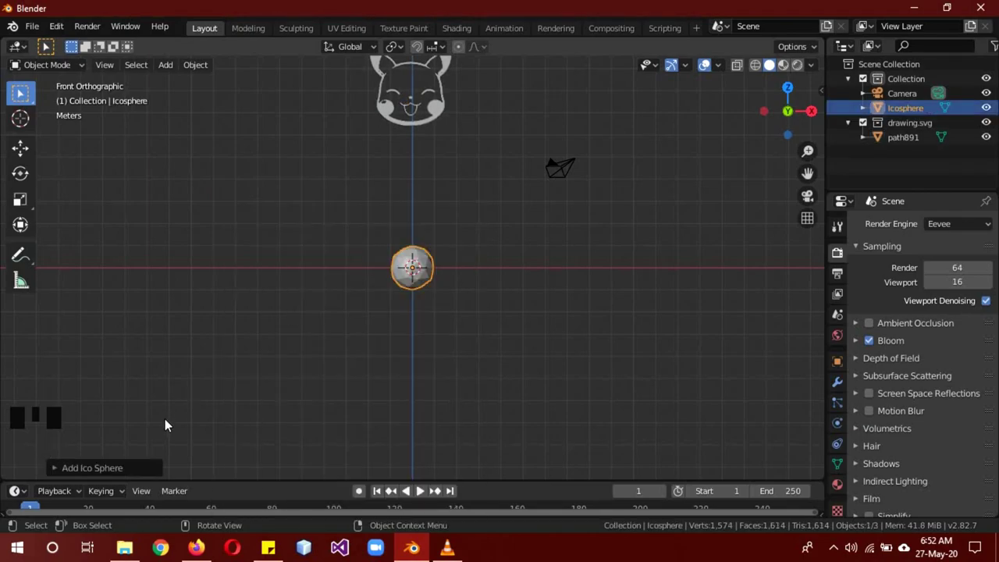
click(146, 471)
click(138, 473)
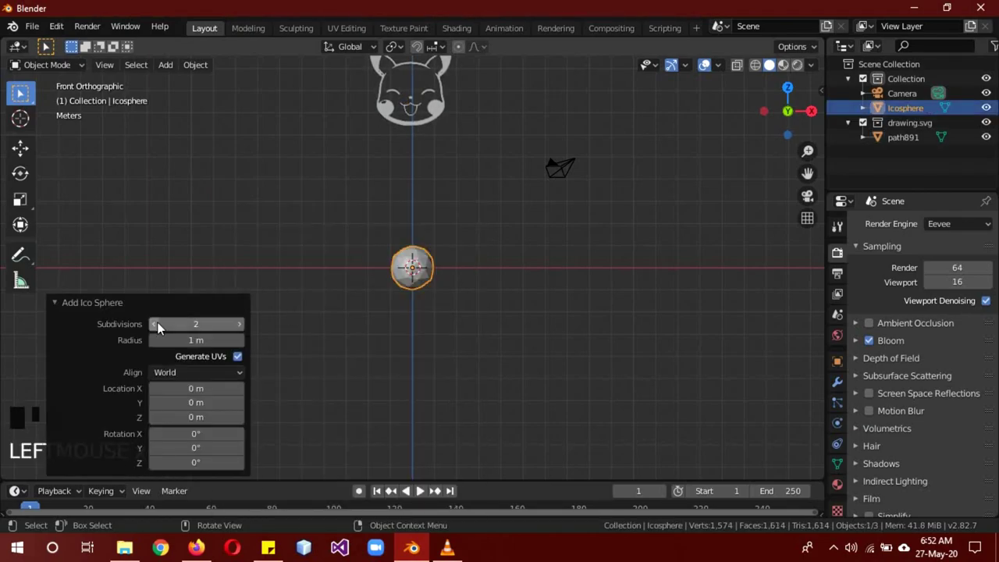
click(157, 323)
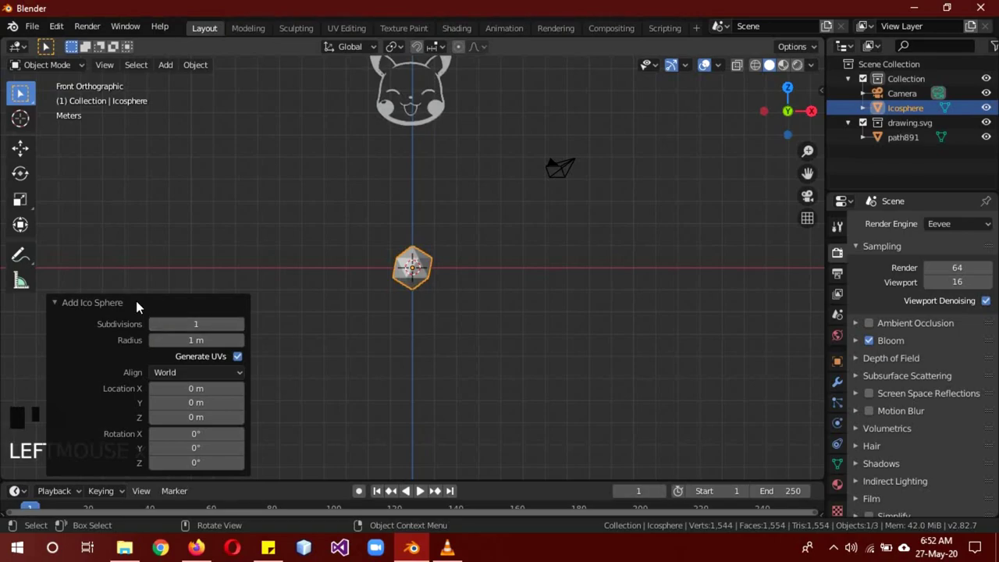
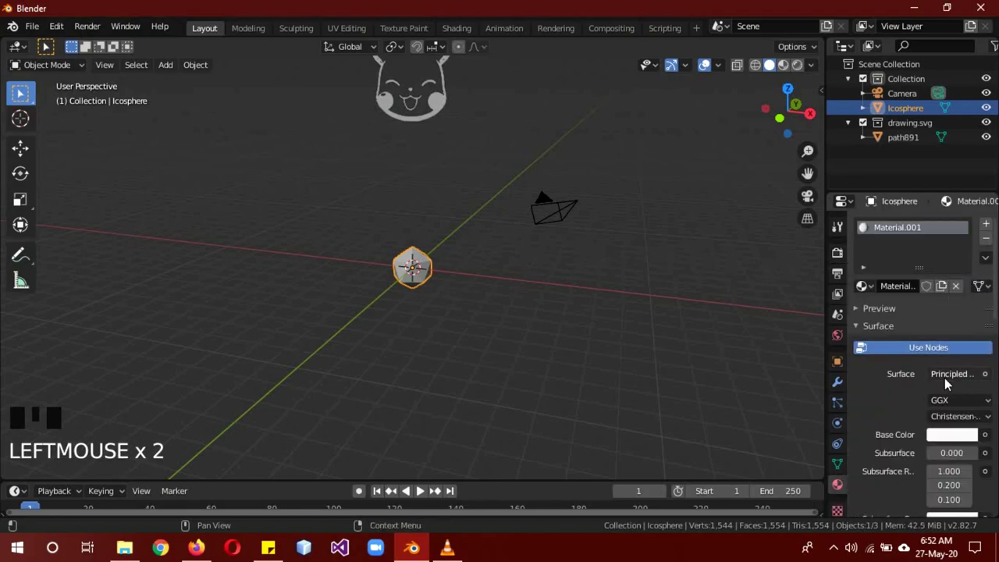
- Give the icosphere a yellow Emission material, set the World colour to dark blue and hide the icosphere
drag(949, 380, 484, 118)
drag(956, 409, 943, 339)
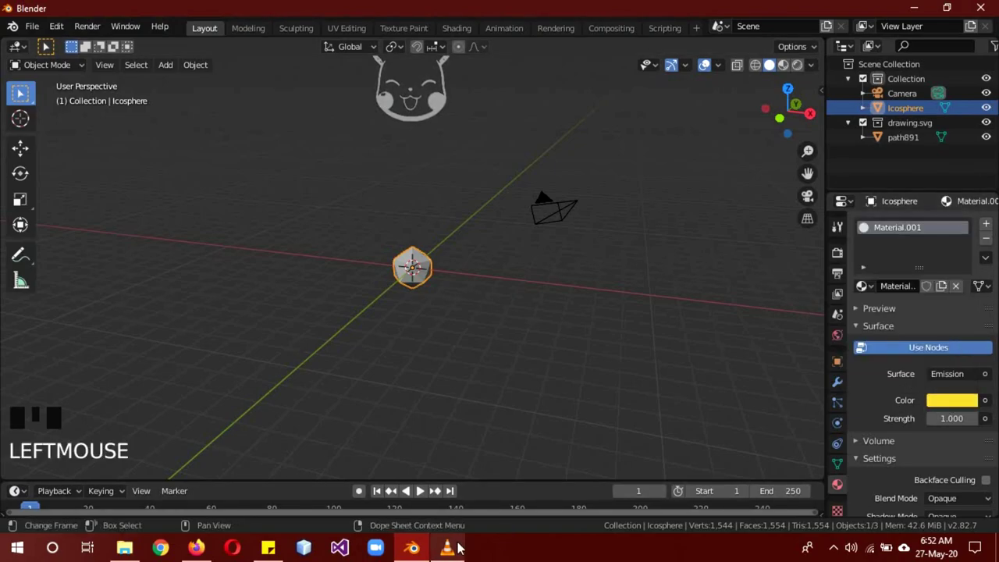
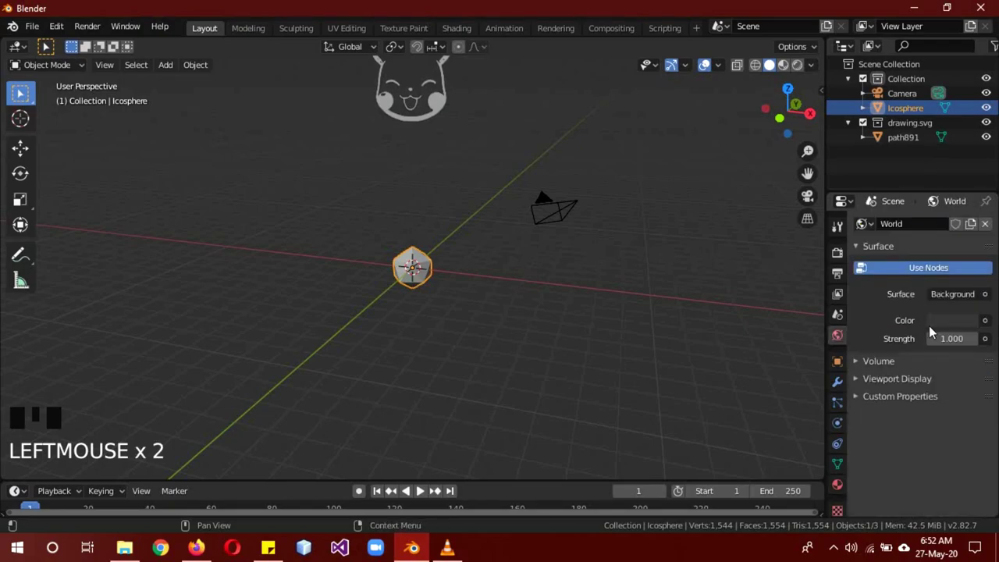
click(939, 326)
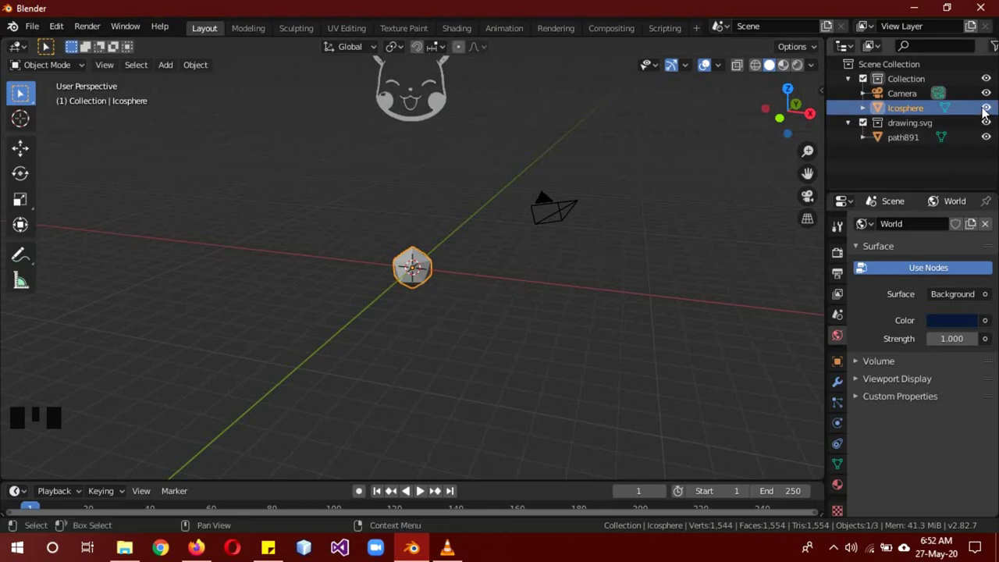
click(994, 109)
- Add a Bezier curve and scale it up
key(shift+a)
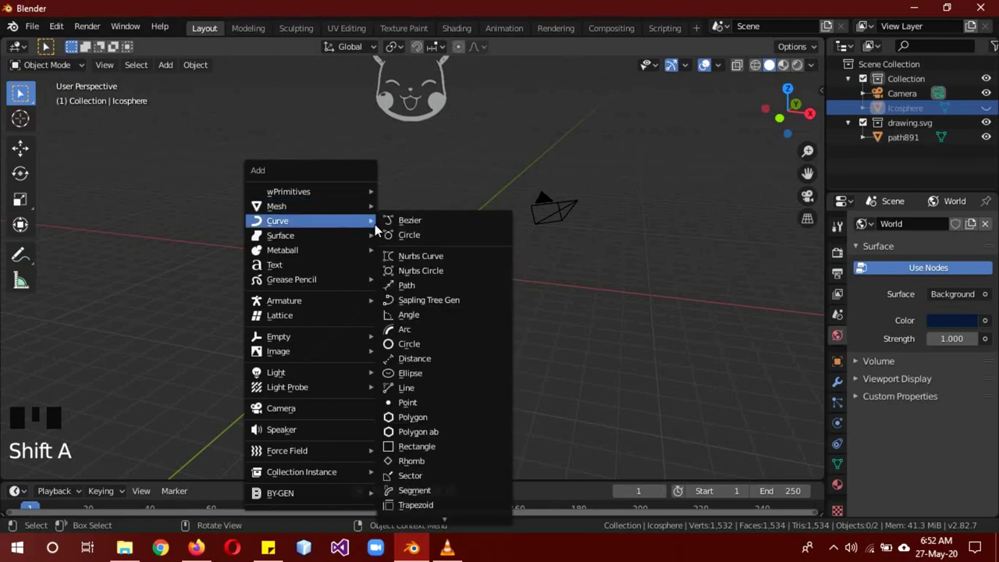
key(r)
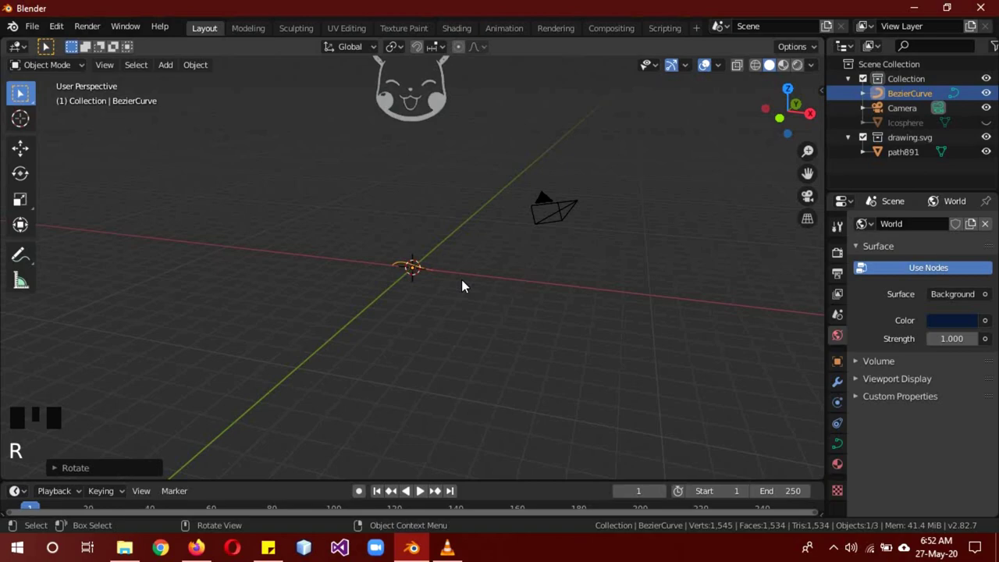
key(s)
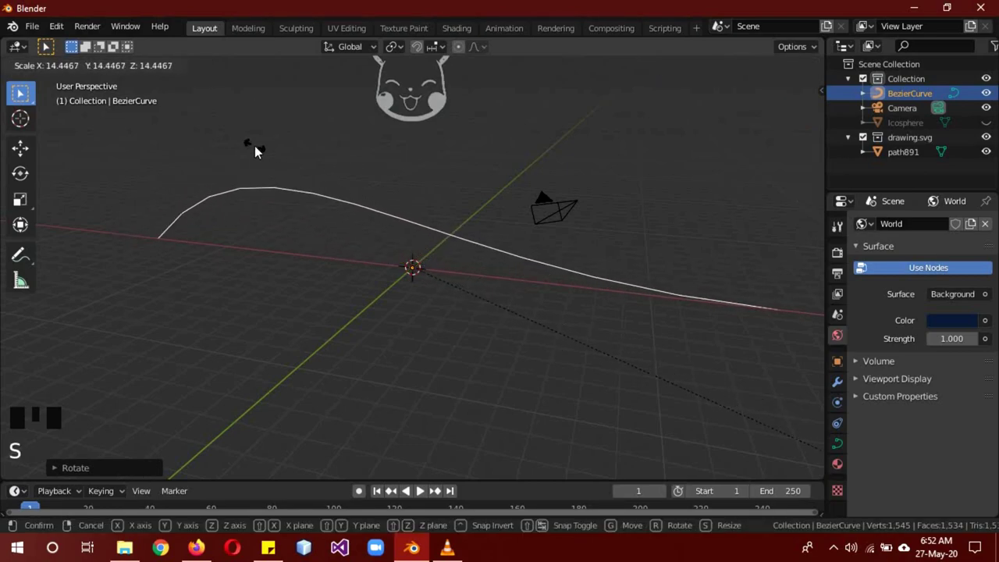
key(shift+a)
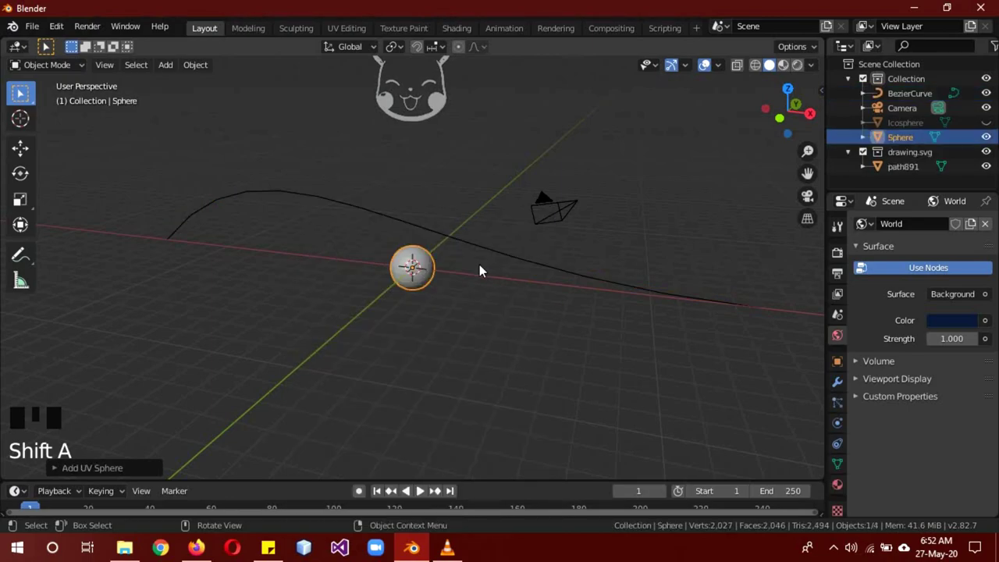
- Review the Sphere's material settings and toggle viewport shading
click(842, 492)
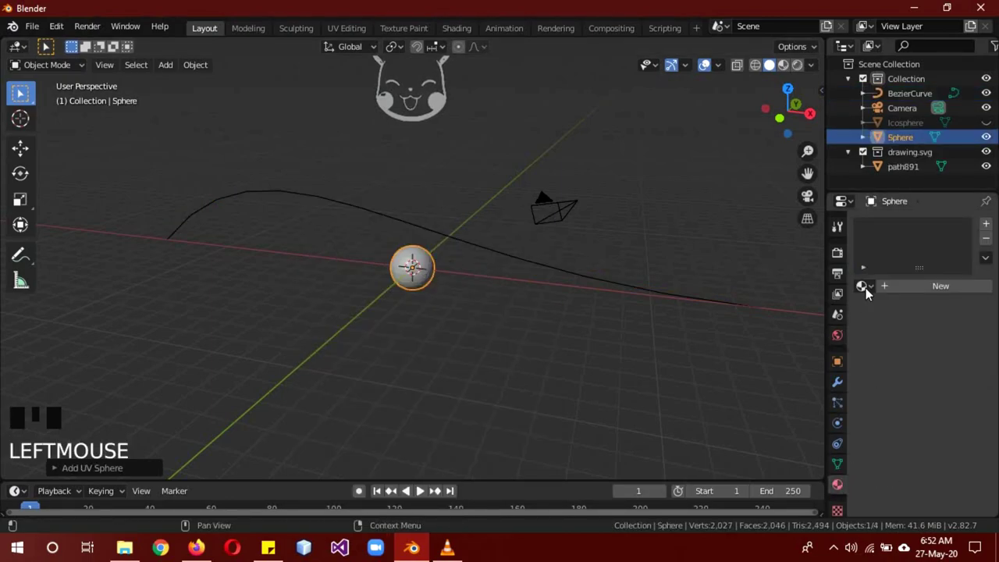
drag(871, 282, 589, 339)
key(z)
click(584, 270)
key(a)
key(z)
- Rotate the Bezier curve 90° about Z and give the Sphere a Follow Path constraint targeting BezierCurve
click(416, 274)
click(354, 208)
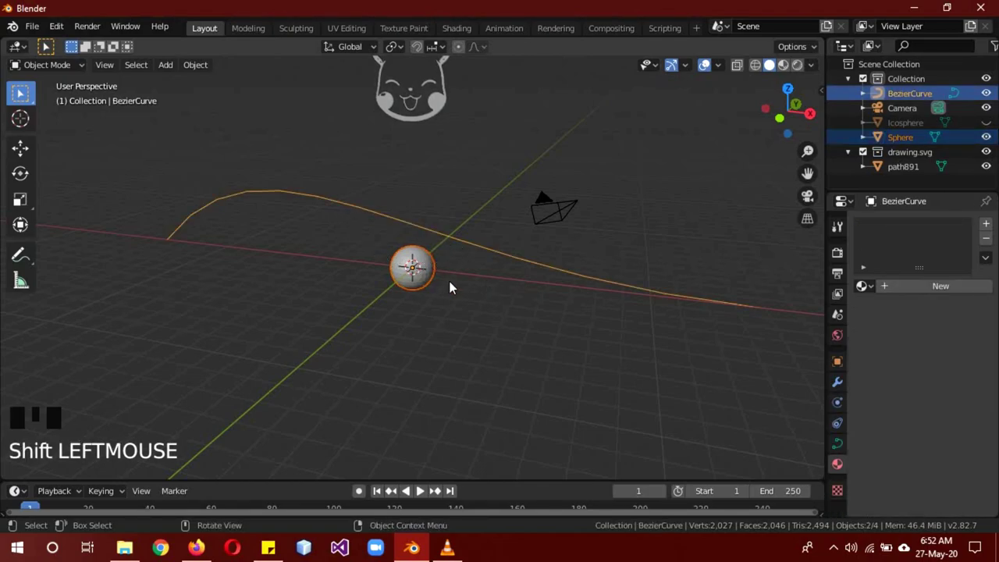
key(r)
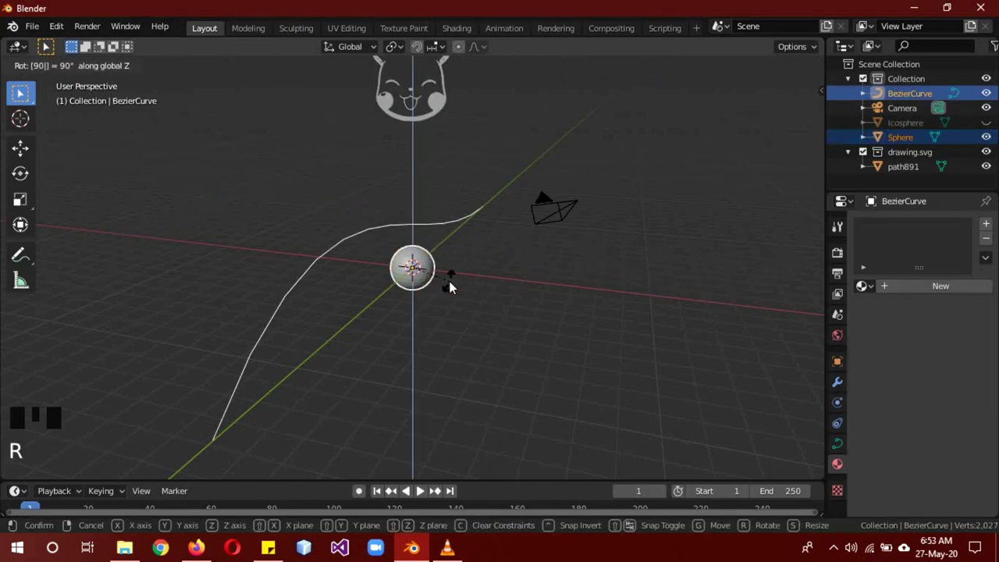
click(414, 284)
click(843, 443)
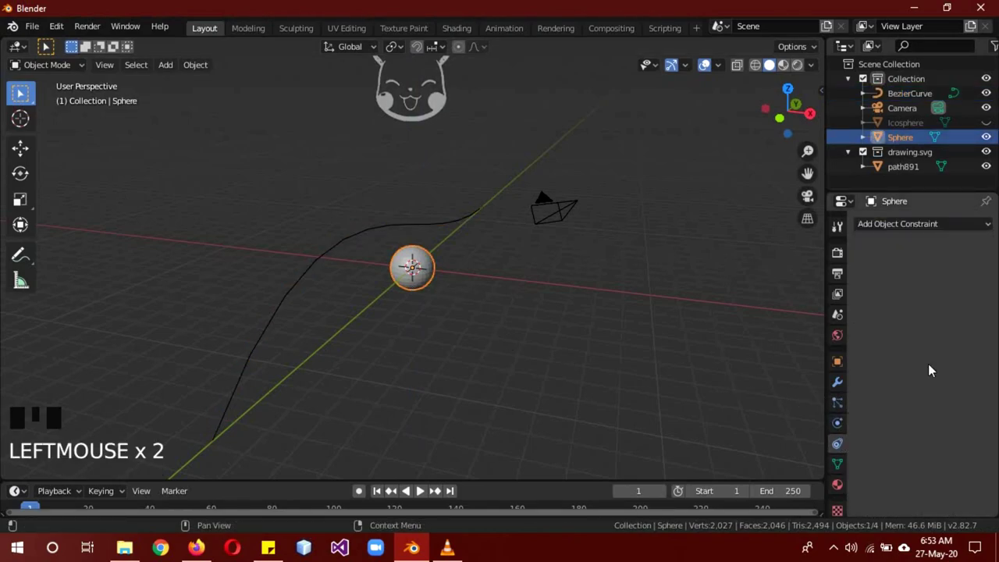
drag(909, 223, 989, 277)
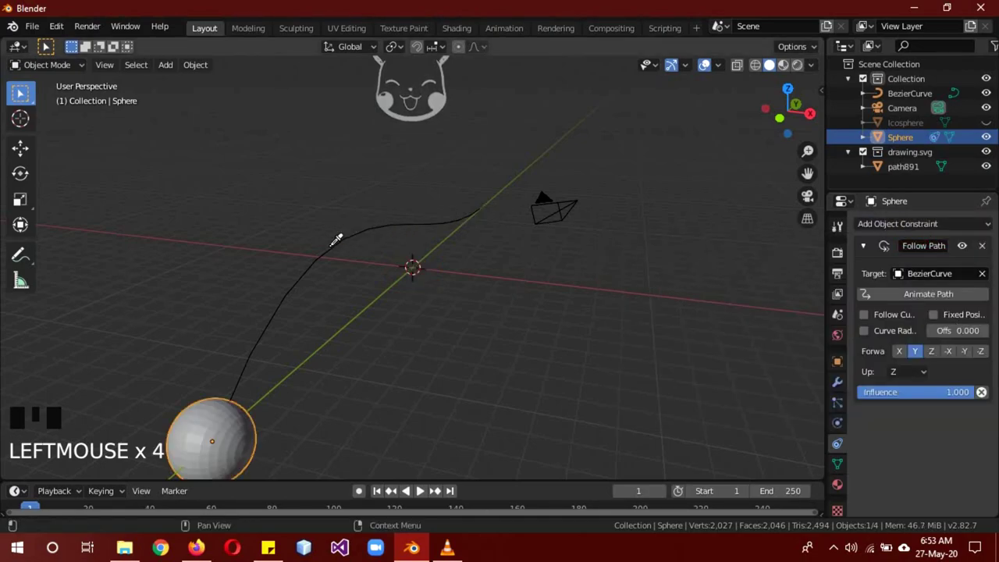
- Edit the Bezier curve's control points from the right side view
click(953, 303)
click(411, 225)
key(b)
key(KP_3)
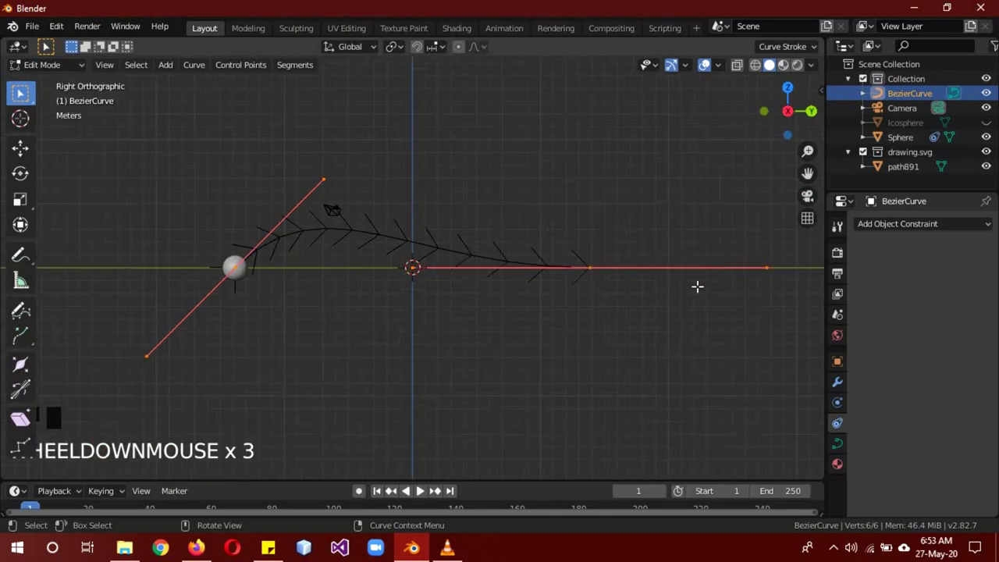
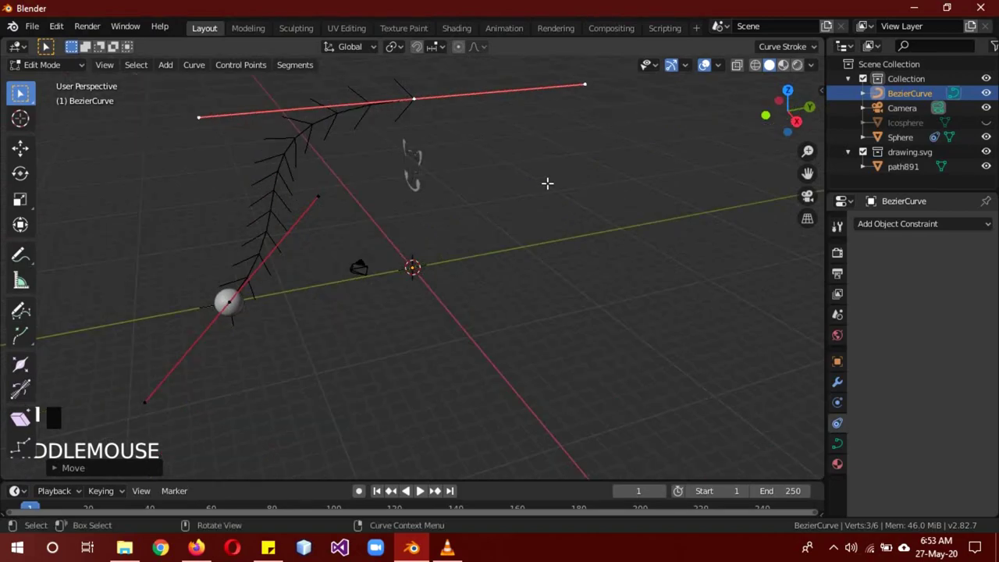
key(Tab)
- Raise path891 straight up on Z and extrude the curve's points so it sweeps up to the face
click(419, 180)
key(g)
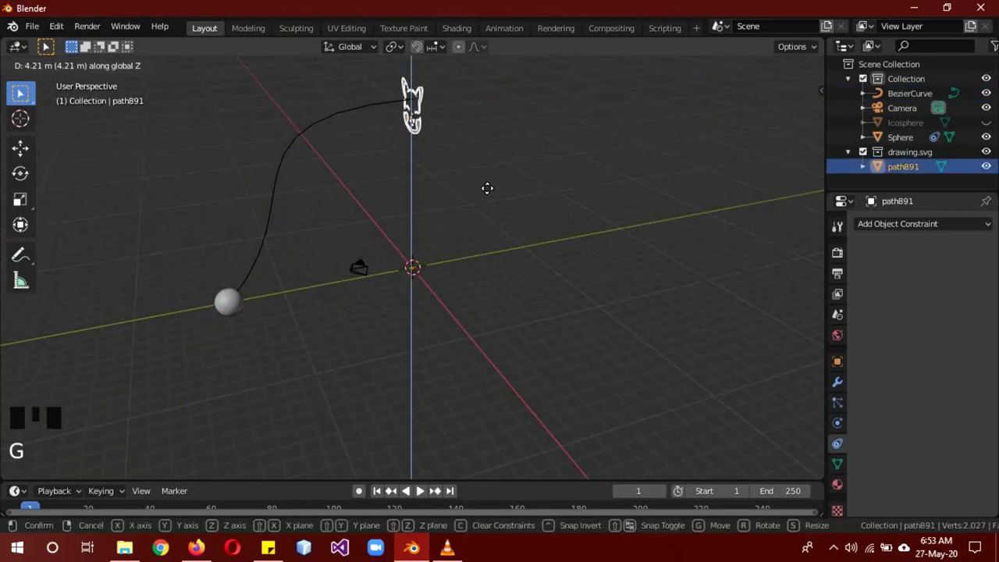
drag(450, 238, 337, 224)
click(337, 224)
key(b)
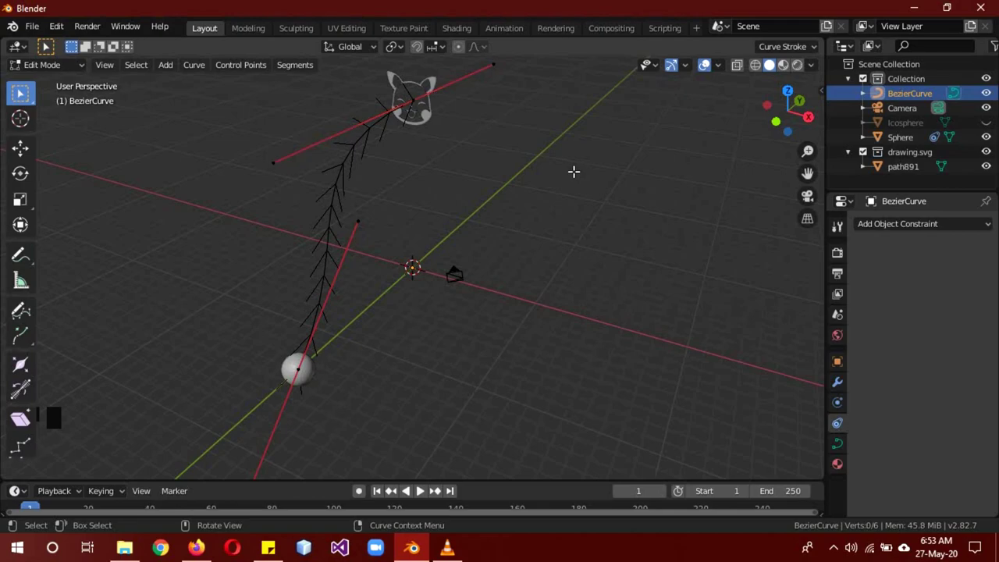
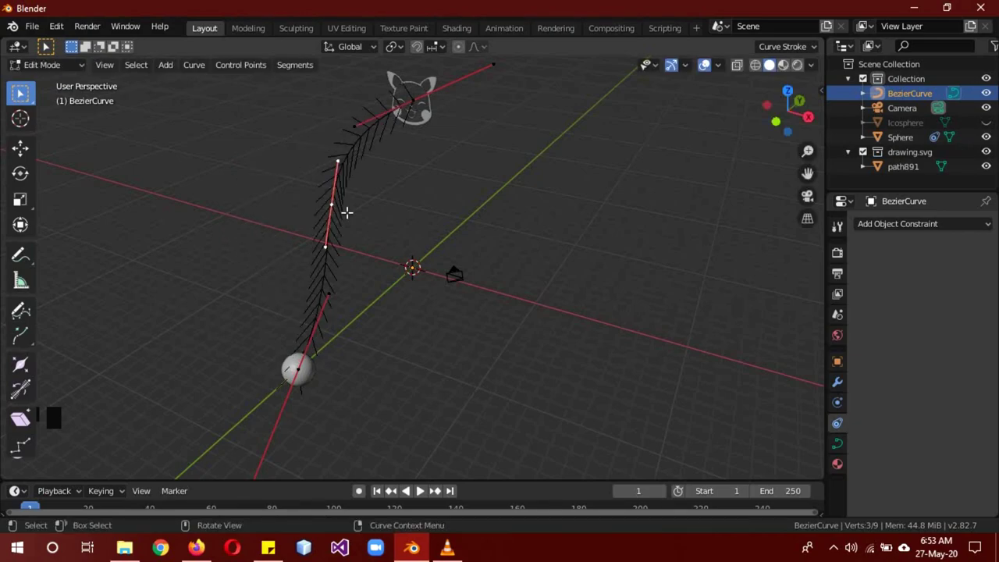
key(Tab)
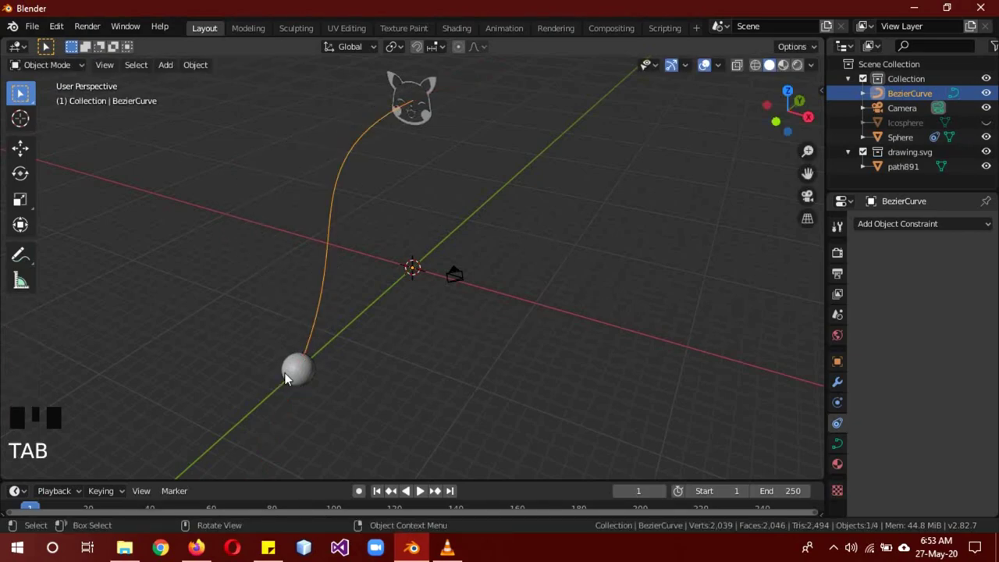
click(290, 376)
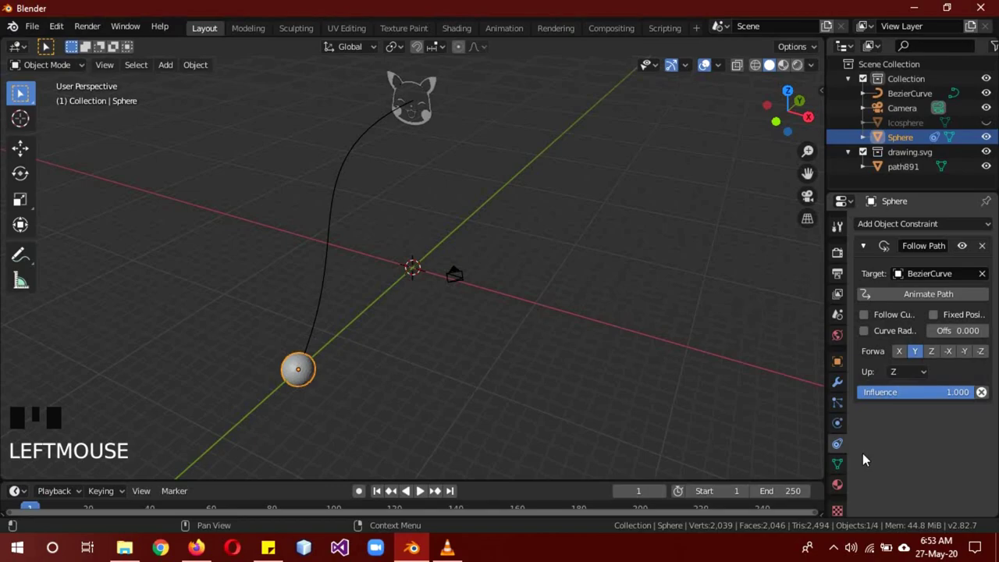
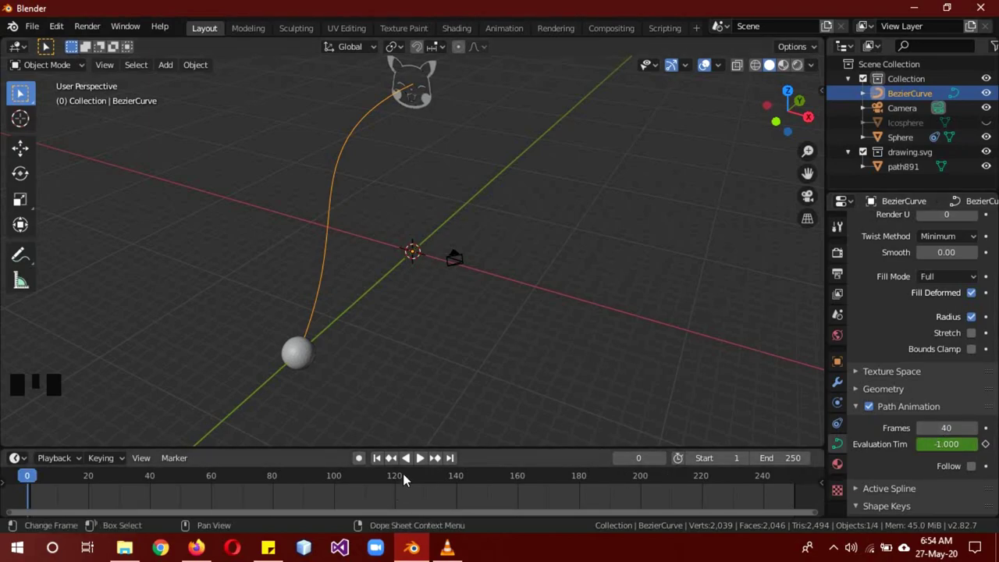
- Set the curve's Path Animation to 40 frames and add a particle system to the Sphere
drag(428, 459, 421, 432)
drag(149, 479, 302, 358)
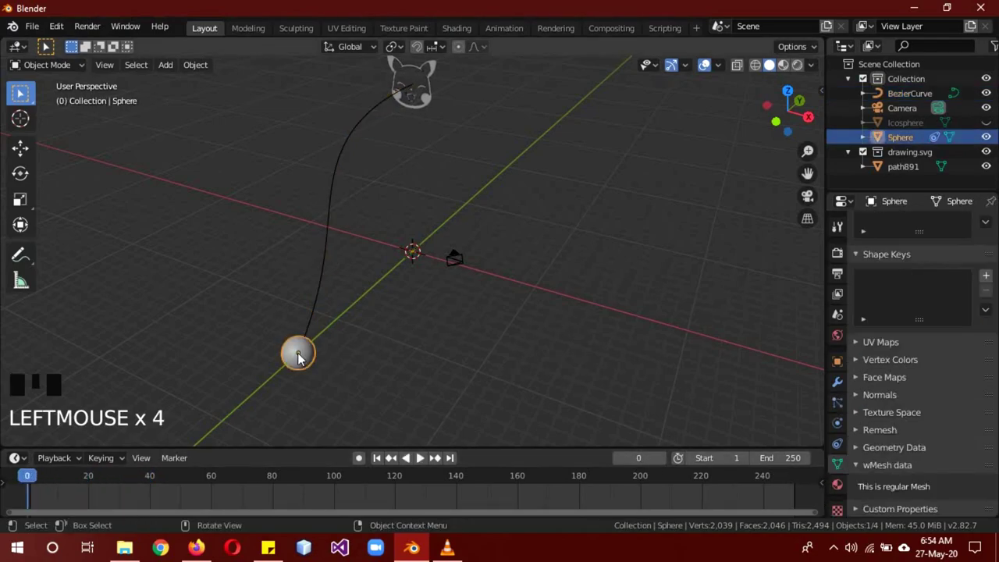
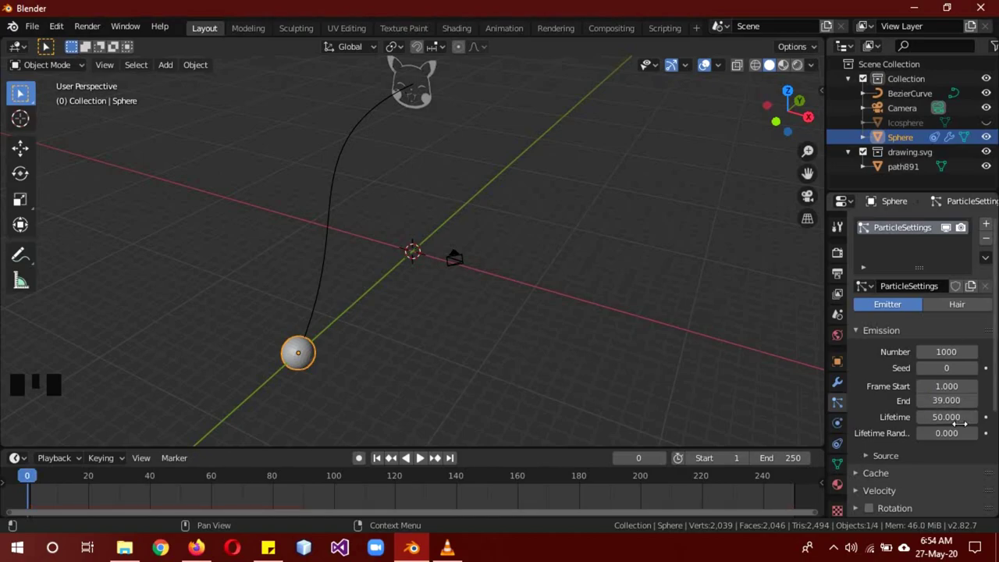
- Set emission End 39, Lifetime 40, Lifetime Randomness 0.581, Number 500 and preview in Rendered shading
drag(943, 438, 907, 437)
click(898, 460)
scroll(down, 3)
drag(946, 390, 427, 479)
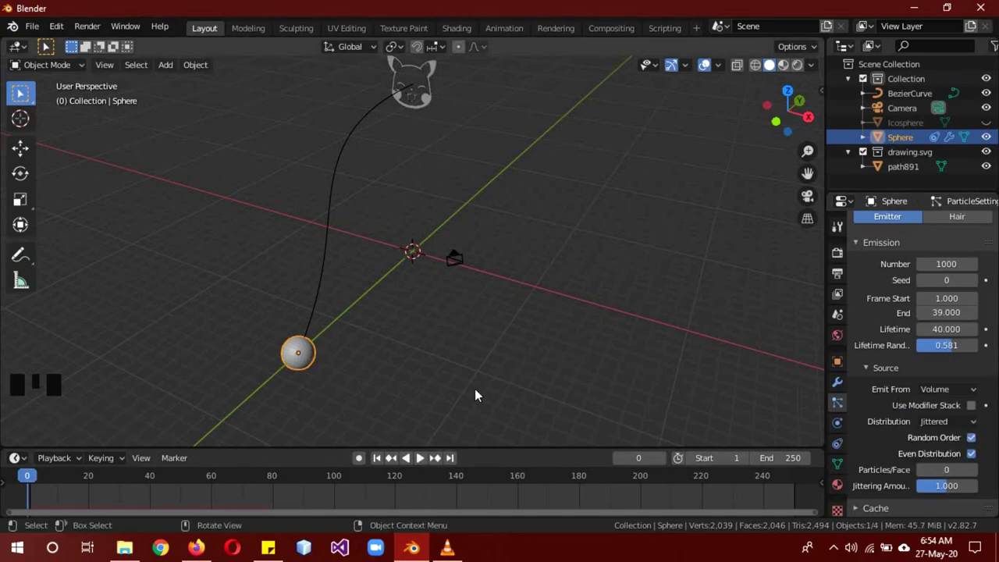
key(z)
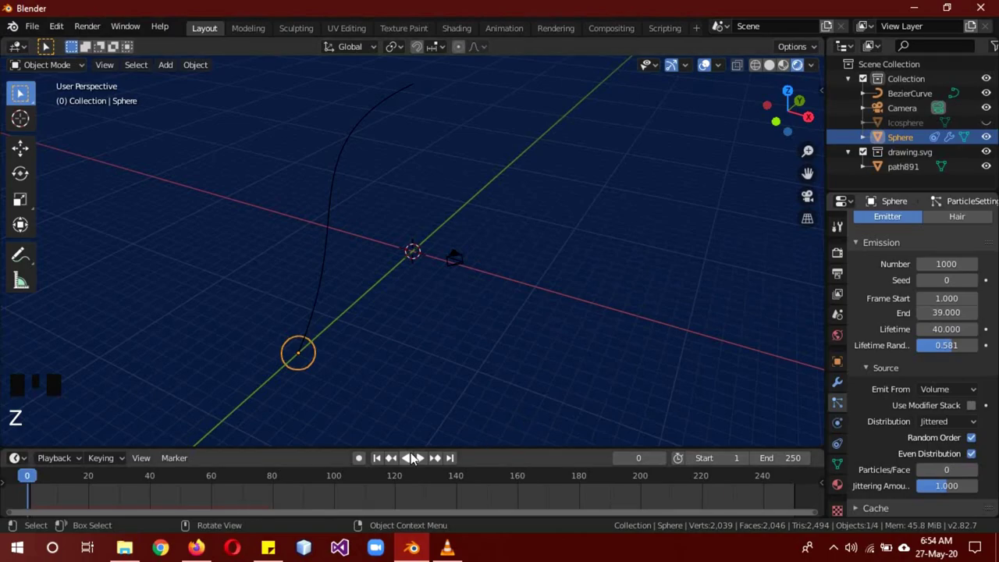
drag(424, 459, 403, 465)
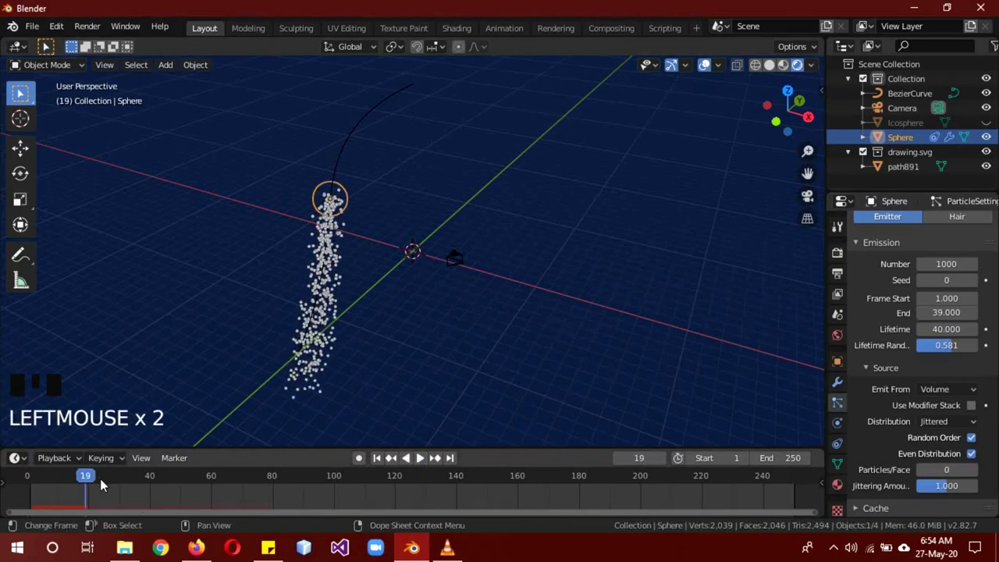
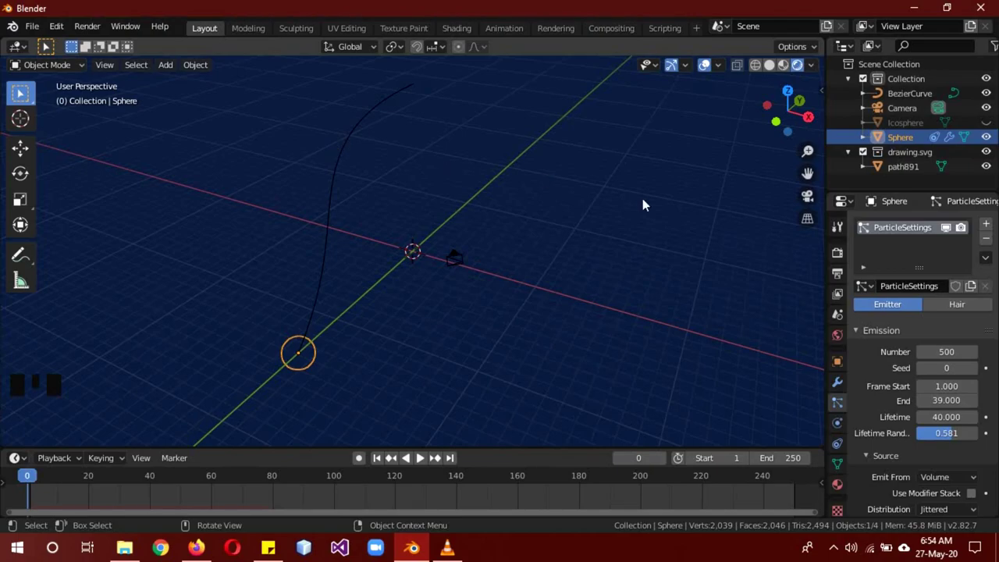
- Render particles as Icosphere object instances with scale 0.1 and full scale randomness
scroll(down, 3)
scroll(down, 3)
scroll(down, 3)
click(894, 436)
scroll(down, 3)
drag(951, 400, 974, 437)
click(954, 500)
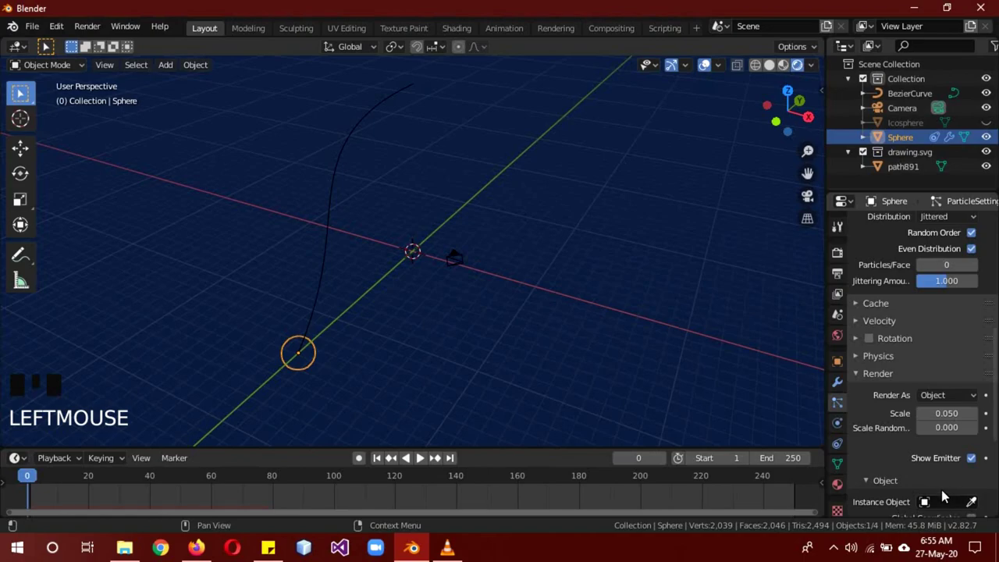
drag(951, 507, 979, 508)
click(979, 509)
drag(958, 504, 941, 433)
drag(941, 433, 447, 448)
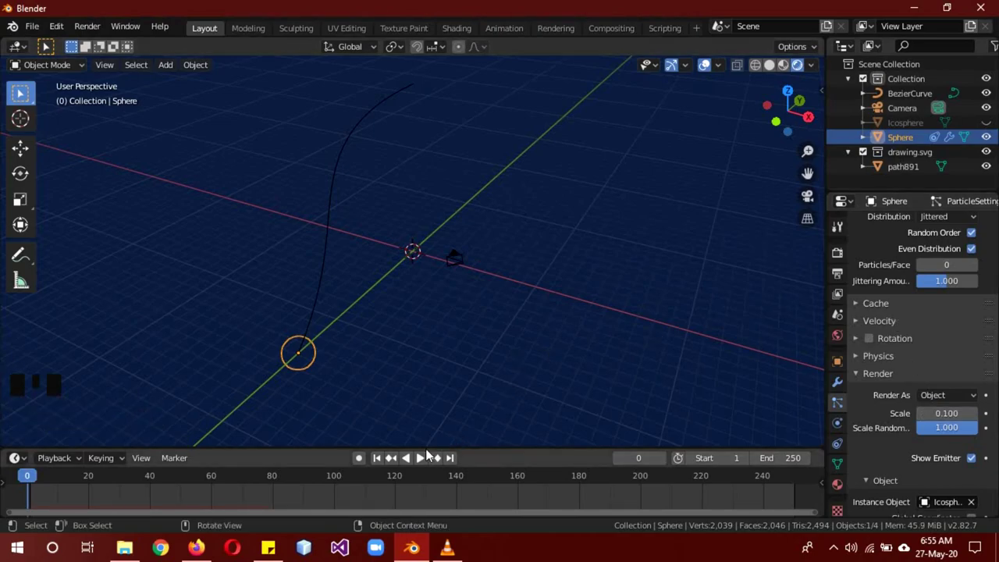
- Preview the trail, set the Gravity field weight to 0.4 and return to the first frame
click(424, 463)
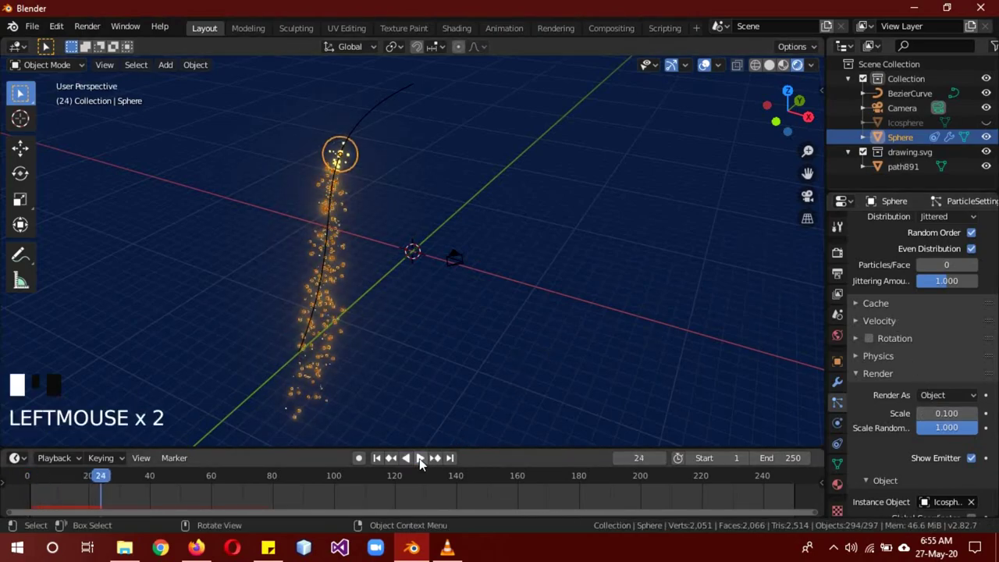
key(a)
key(a)
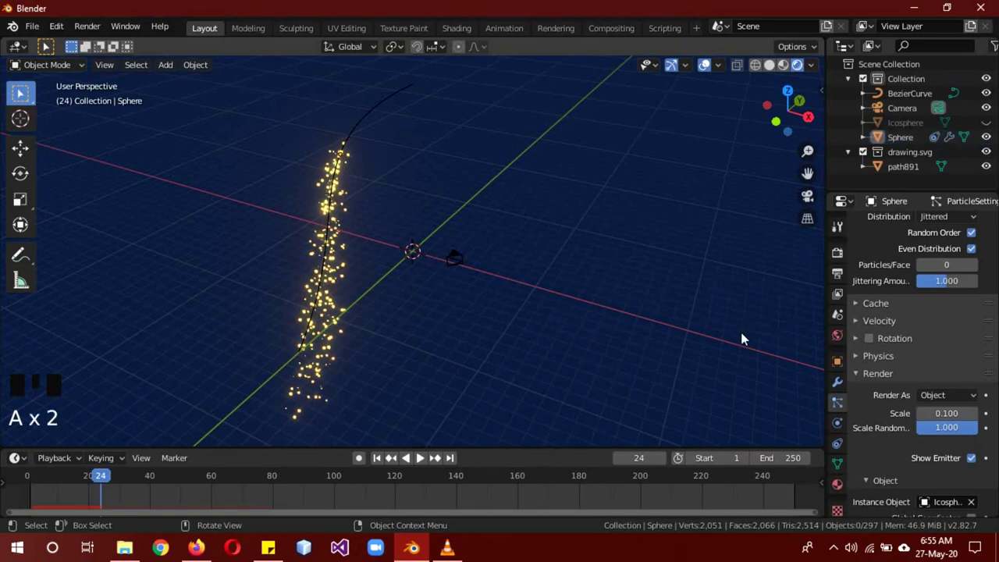
scroll(down, 3)
scroll(down, 3)
click(910, 447)
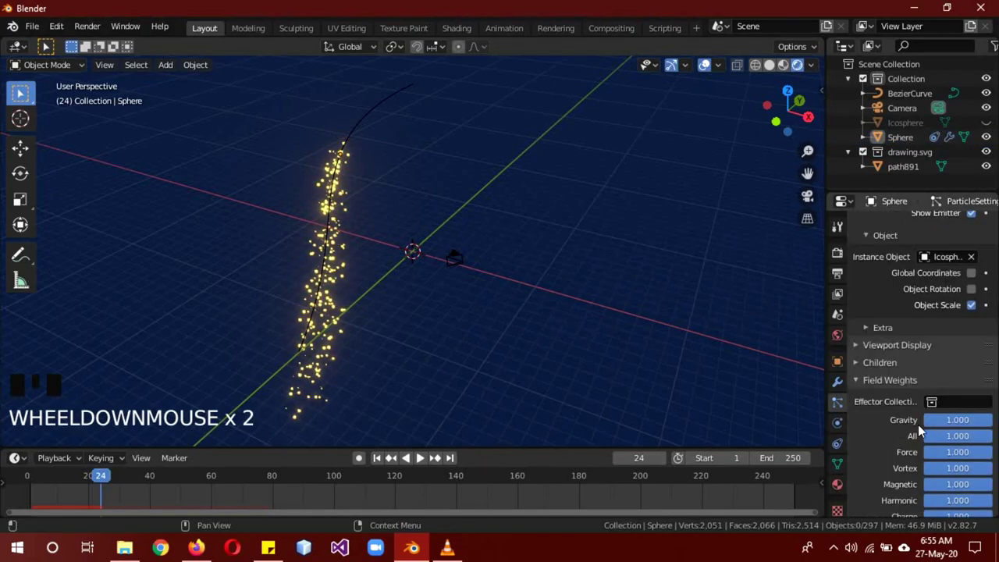
drag(947, 426, 425, 457)
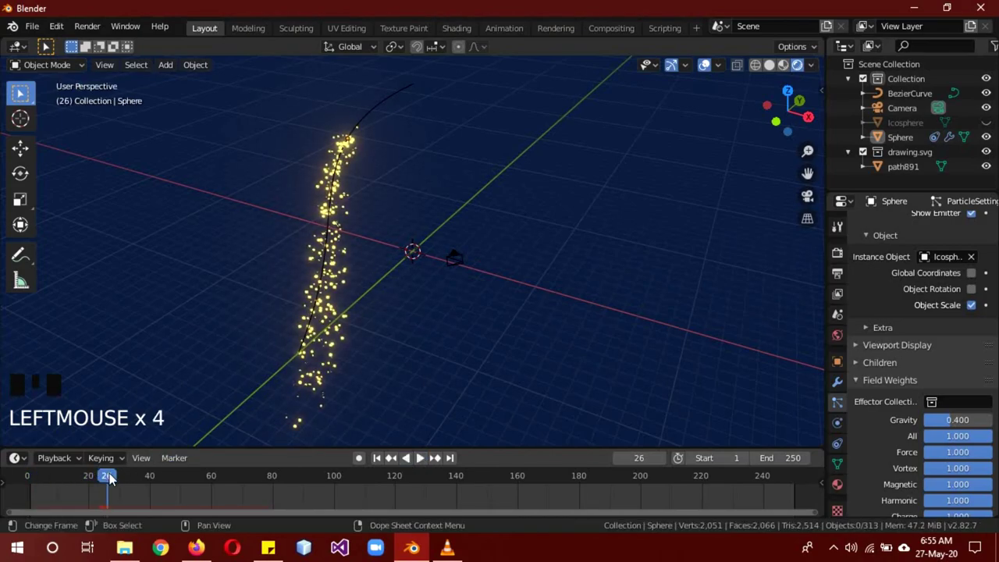
drag(119, 474, 463, 299)
- In Solid shading adjust the Sphere's Follow Path Offset and scrub to preview it travelling along the curve
key(z)
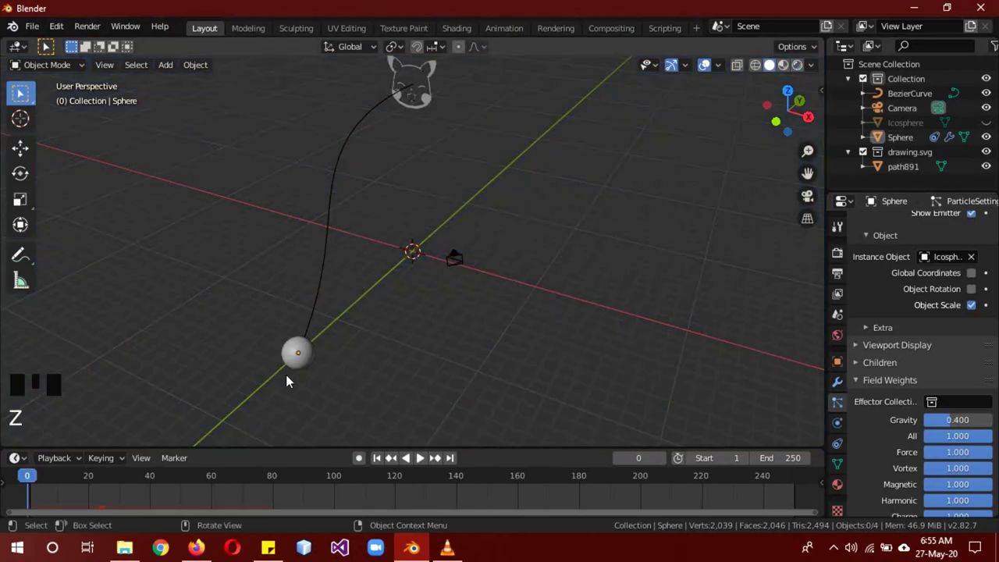
click(296, 366)
click(845, 384)
click(841, 425)
click(846, 444)
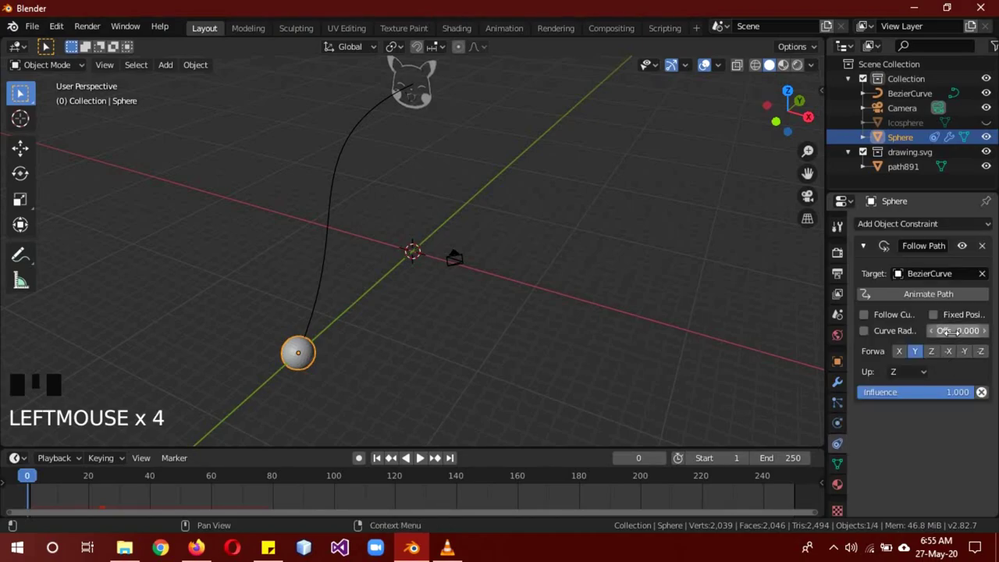
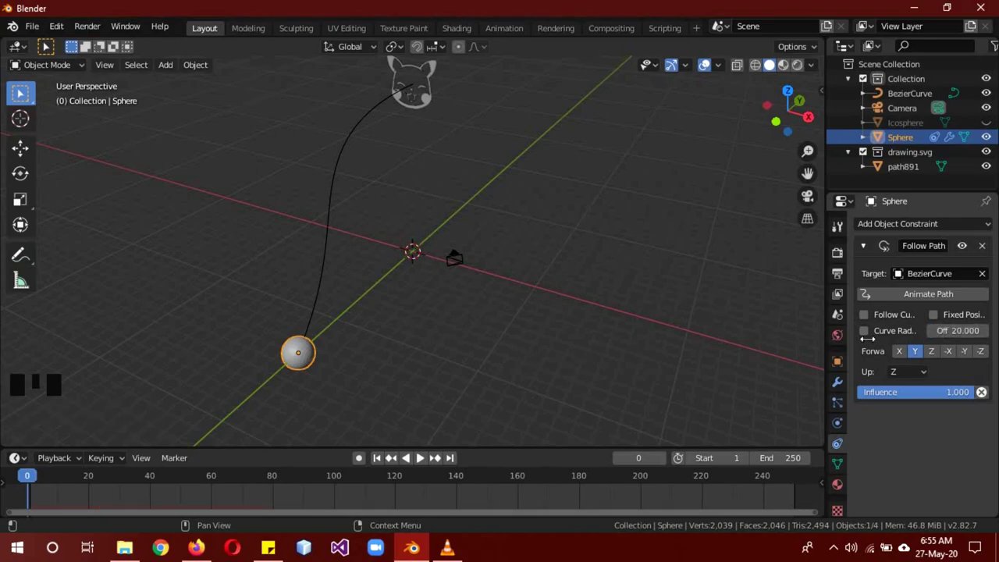
drag(426, 457, 347, 474)
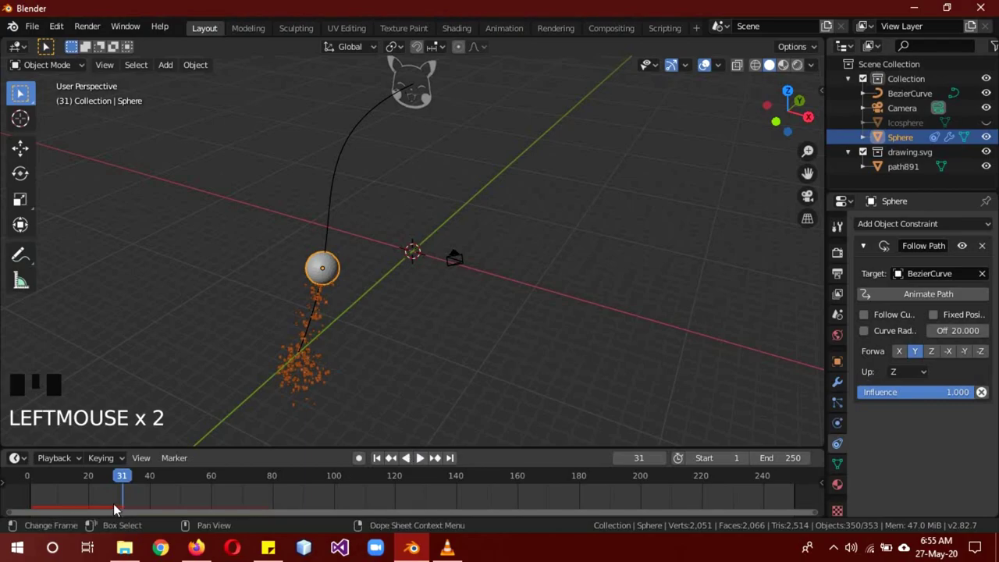
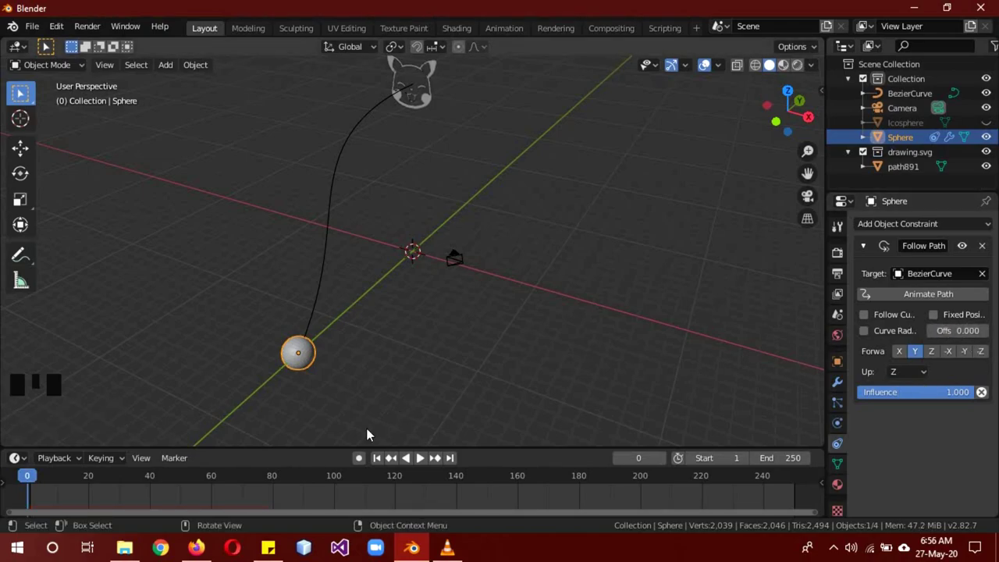
- Give path891 a particle system emitting 1000 icospheres (scale 0.05) from its verts at frame 40, gravity 0.1
click(428, 102)
click(839, 408)
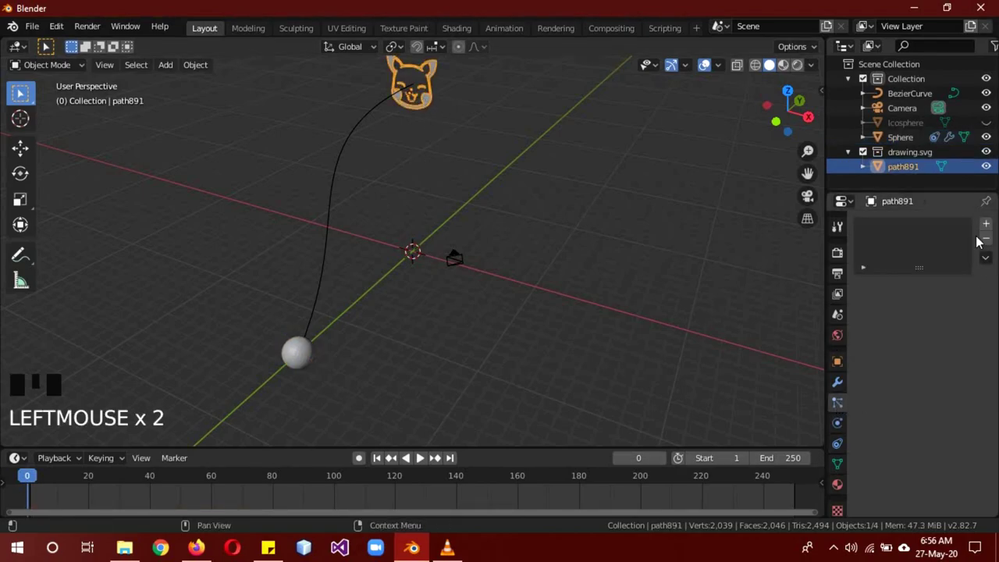
click(988, 228)
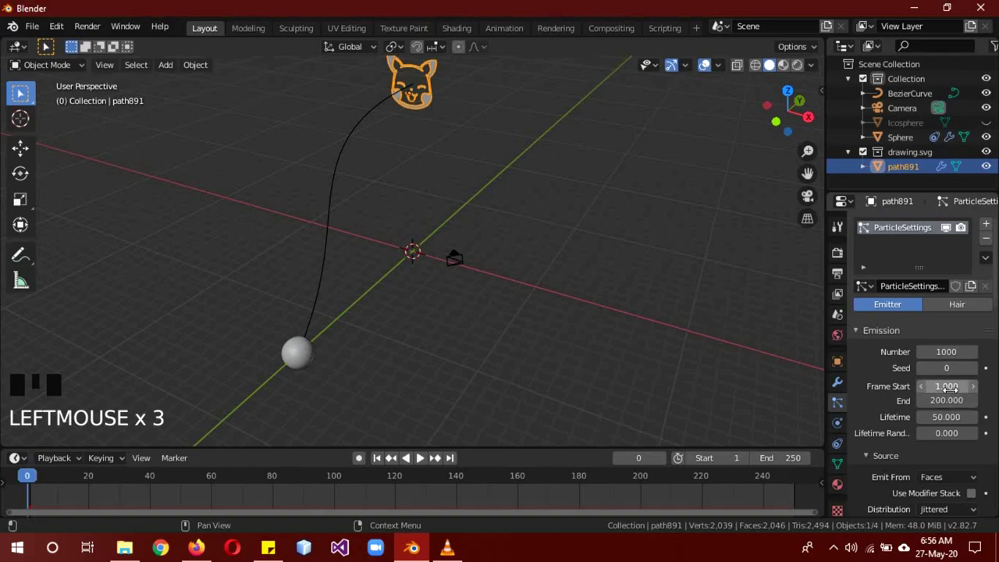
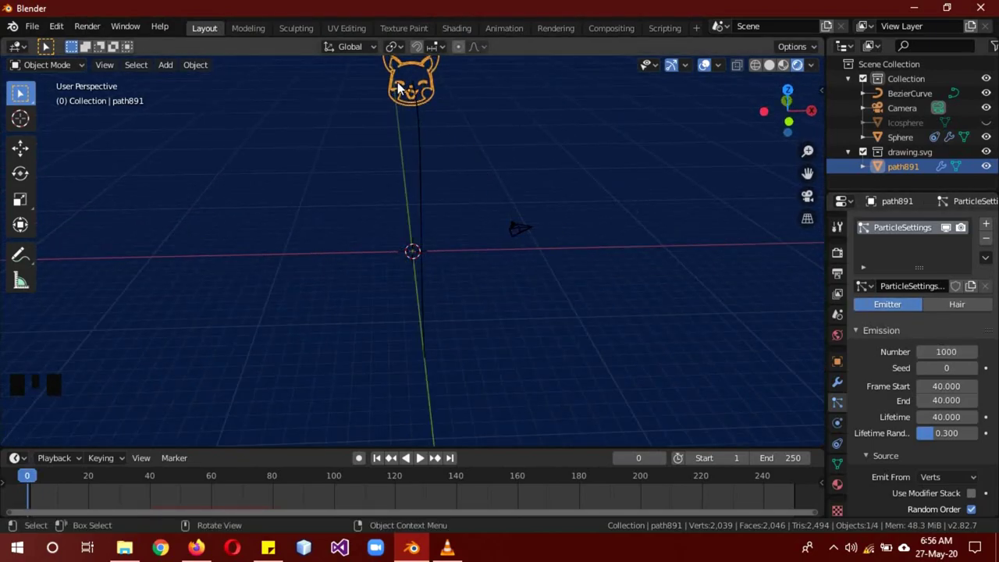
key(a)
click(436, 93)
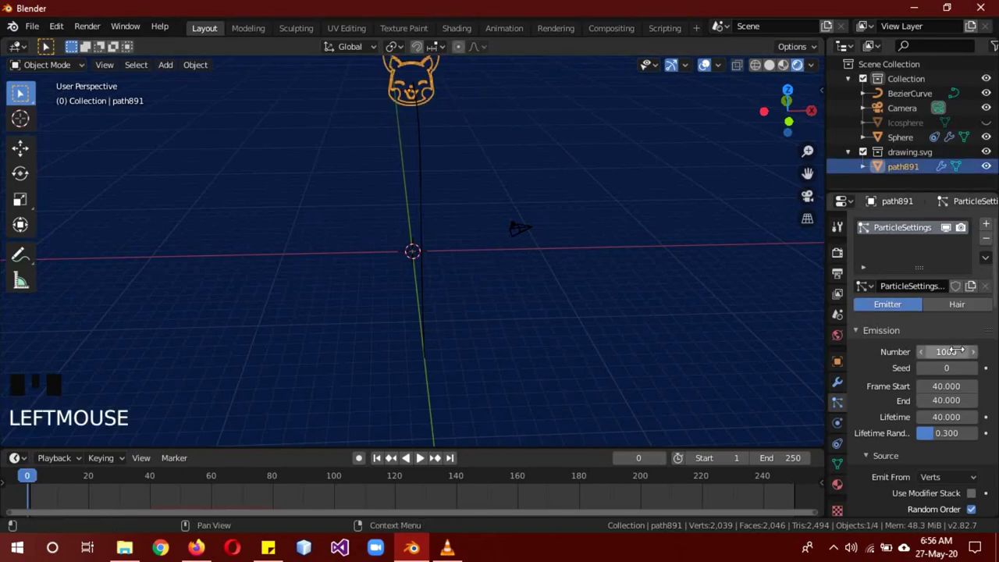
- Preview the face bursting into particles and orbit around the glowing trail
click(427, 461)
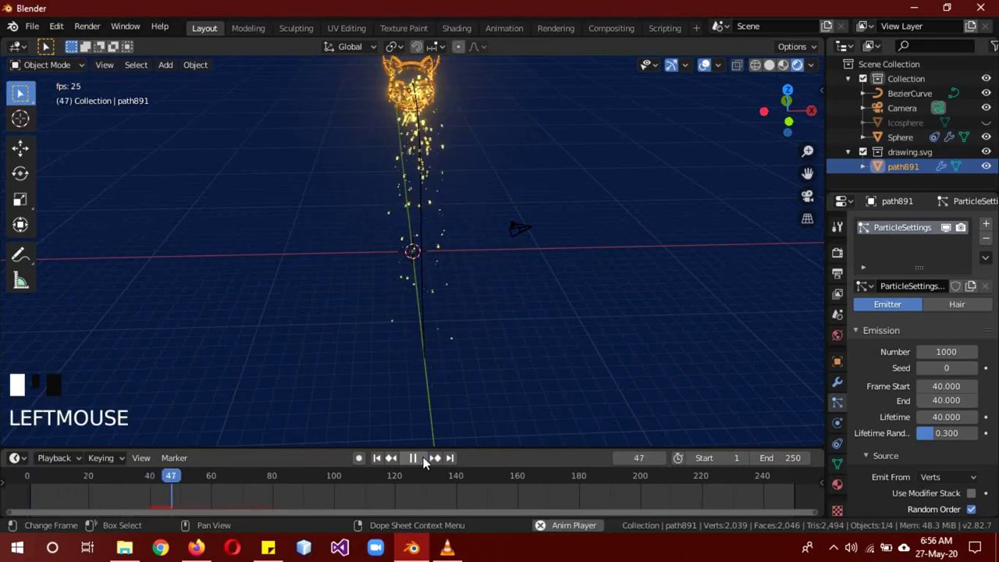
key(a)
drag(632, 227, 556, 232)
scroll(up, 3)
middle_click(536, 221)
scroll(down, 3)
scroll(down, 3)
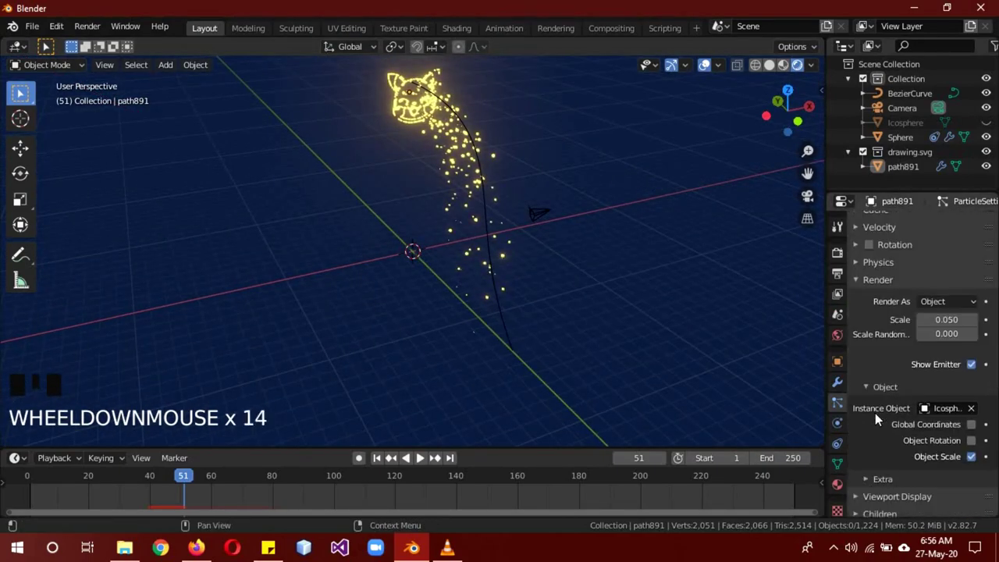
scroll(down, 3)
scroll(down, 3)
- Orbit and zoom the view to inspect the particle burst from several angles
drag(952, 337, 190, 489)
drag(143, 481, 646, 355)
drag(647, 355, 579, 359)
scroll(down, 3)
drag(622, 333, 430, 464)
drag(430, 464, 320, 492)
drag(221, 482, 375, 191)
- Add a Turbulence force field and raise its strength to 3 while the burst plays
key(shift+a)
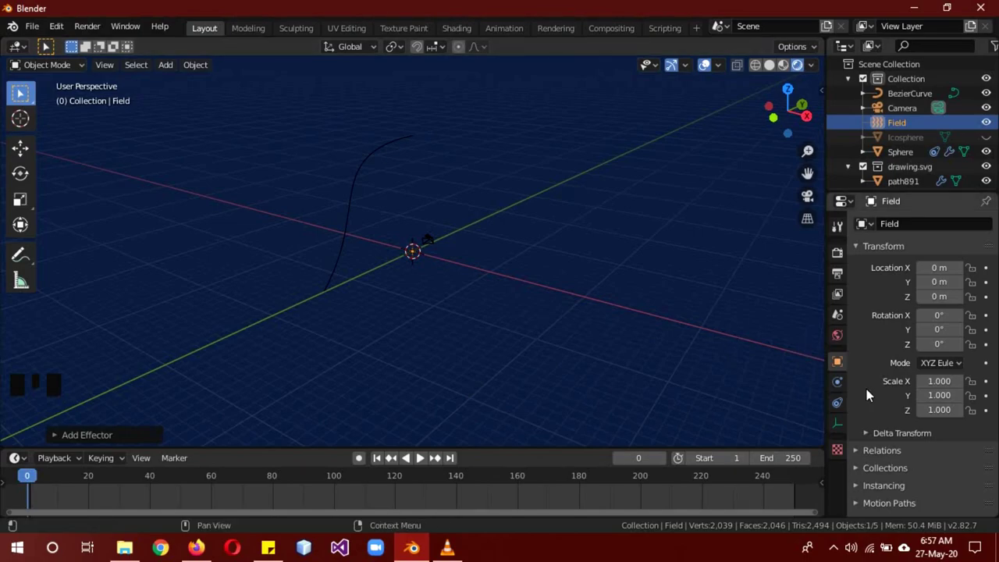
click(839, 385)
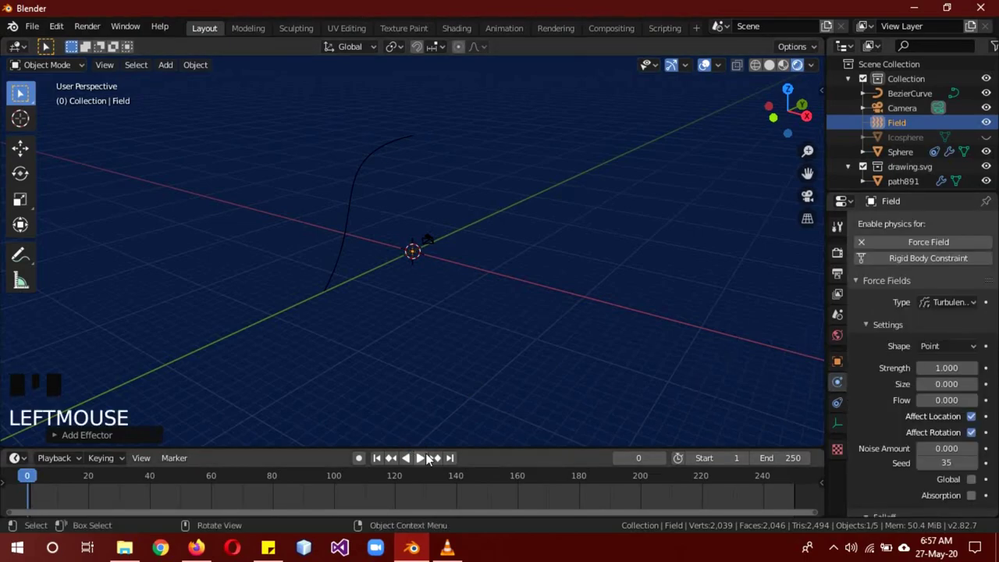
click(424, 460)
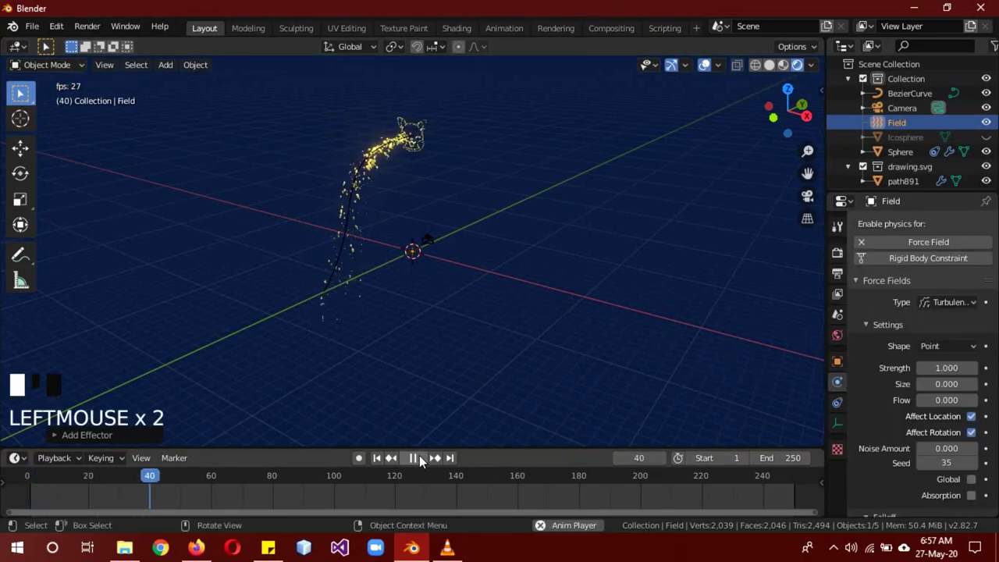
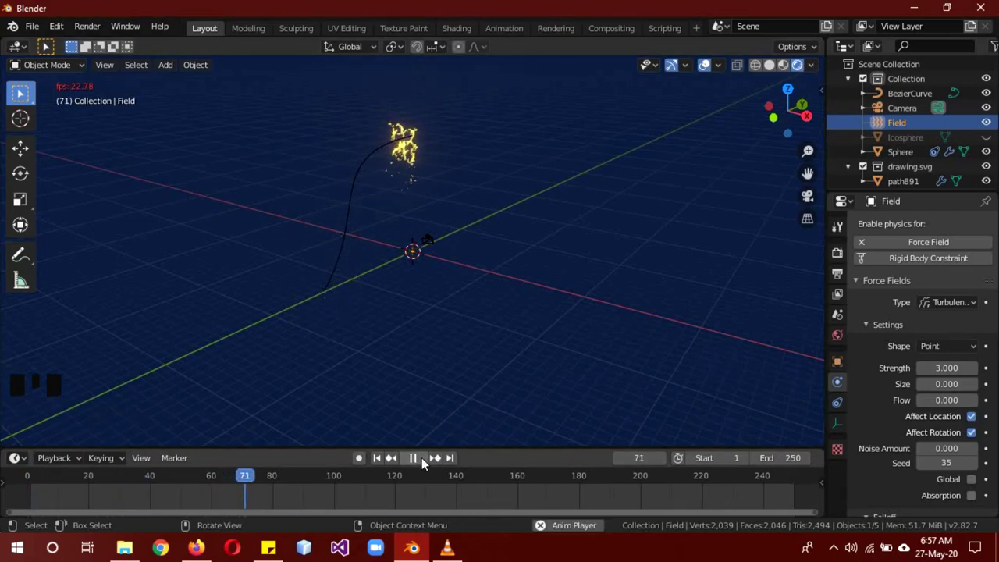
drag(426, 462, 435, 415)
- Select the BezierCurve path to reshape it
drag(260, 478, 490, 262)
drag(490, 261, 496, 232)
click(496, 232)
- Rotate the curve's middle handle points so the path rises in a gentler diagonal
key(b)
key(KP_3)
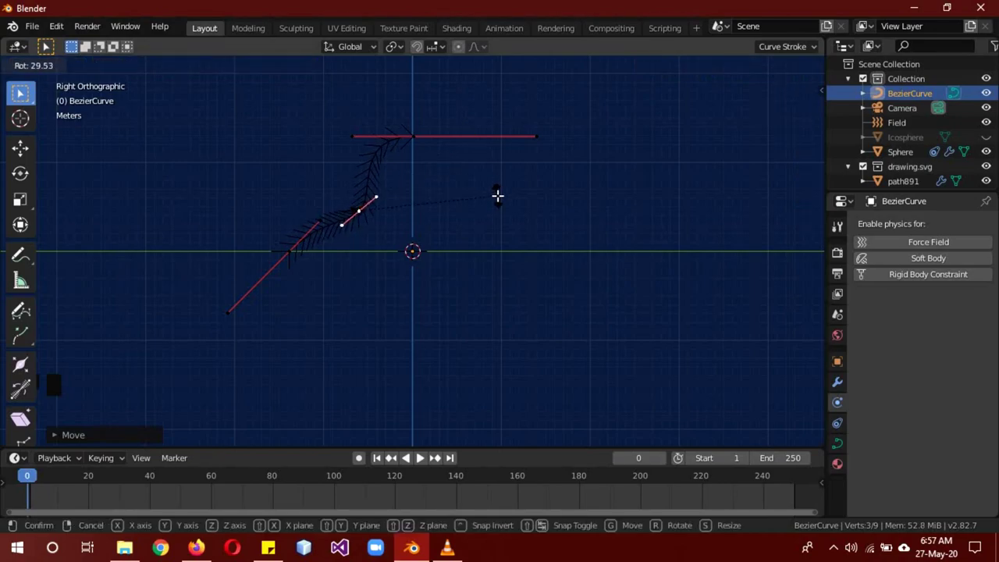
key(Tab)
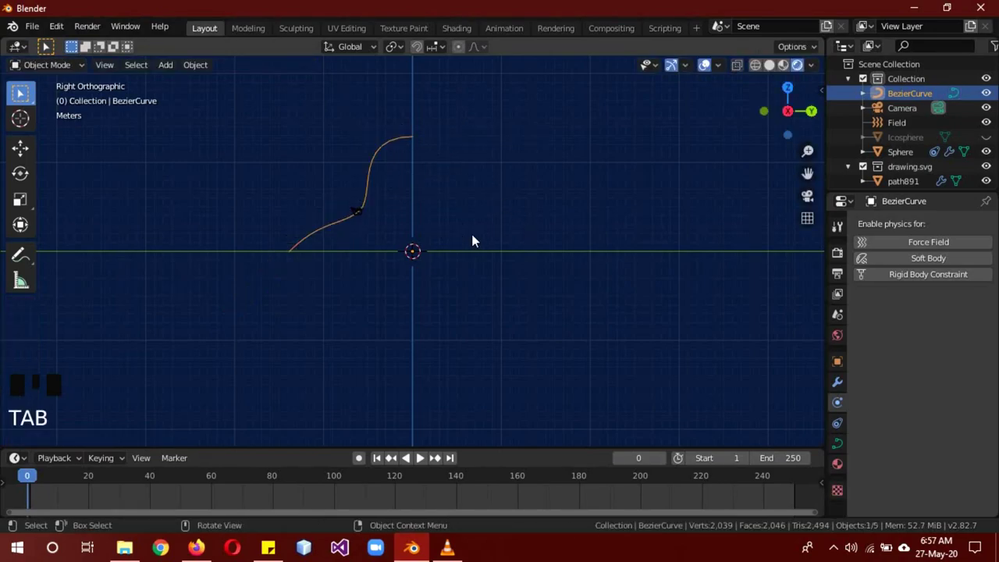
key(b)
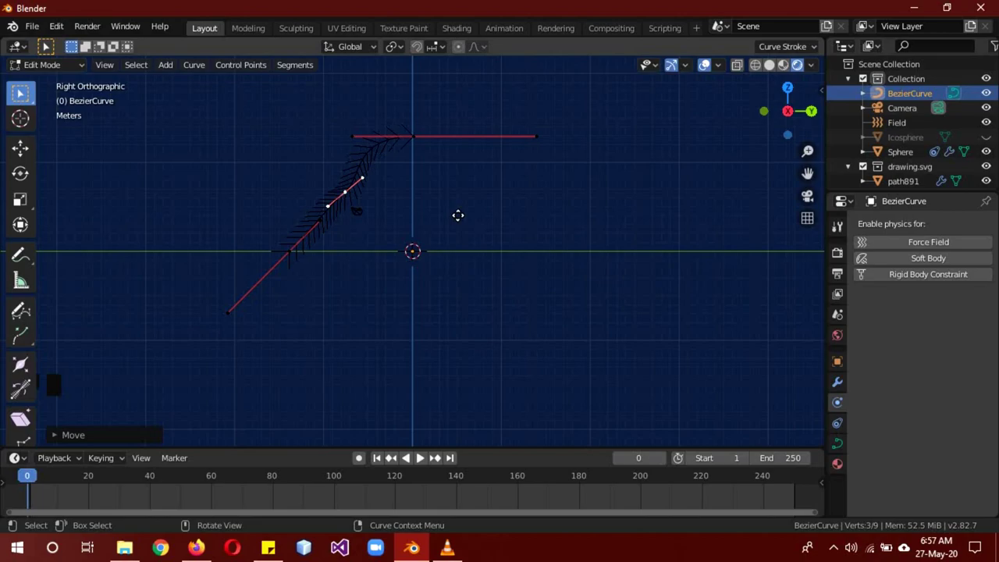
key(Tab)
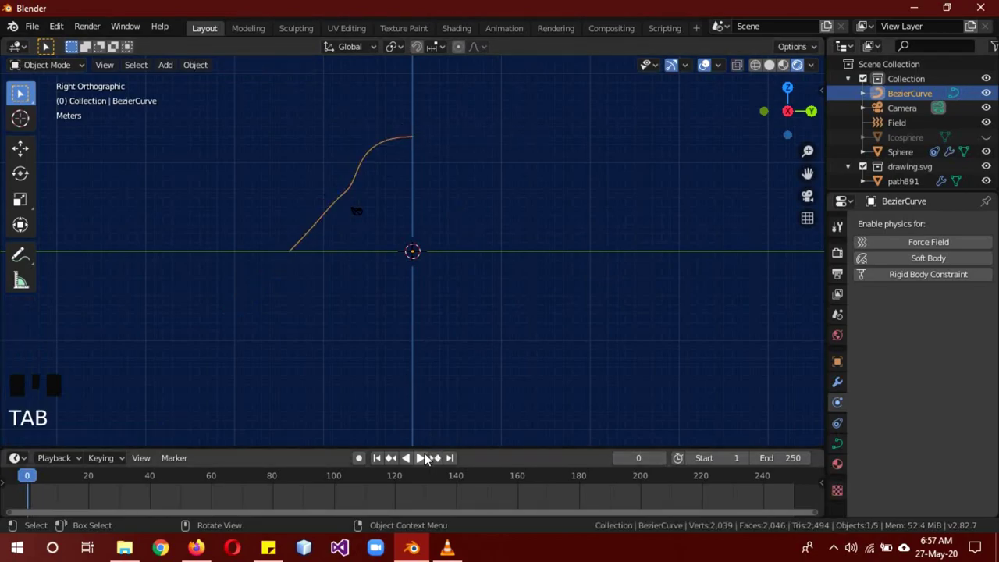
- Play the trail animation from Front view, then rewind to frame 0 and stop
click(428, 459)
drag(350, 345, 543, 264)
scroll(up, 3)
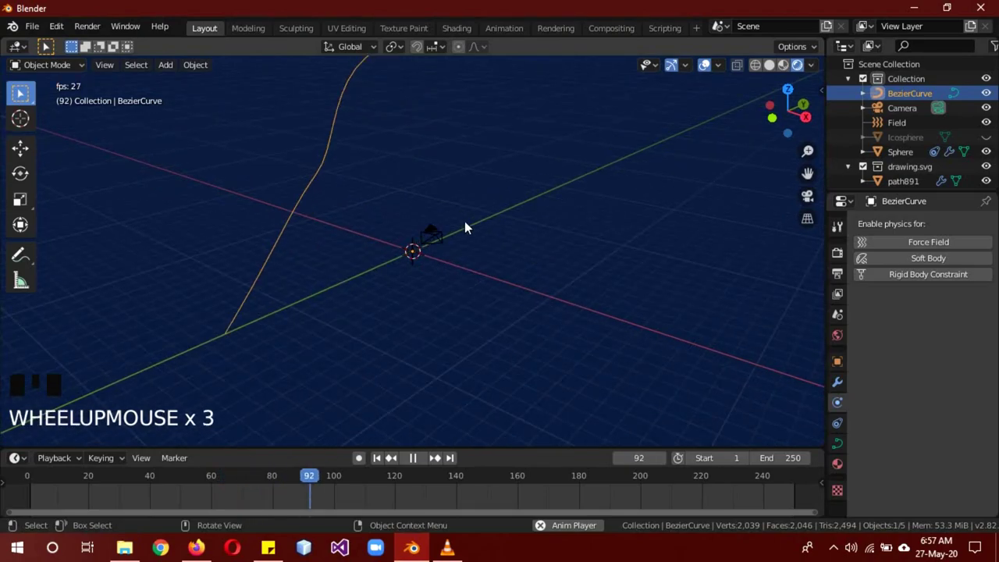
key(KP_1)
drag(531, 147, 513, 348)
scroll(up, 3)
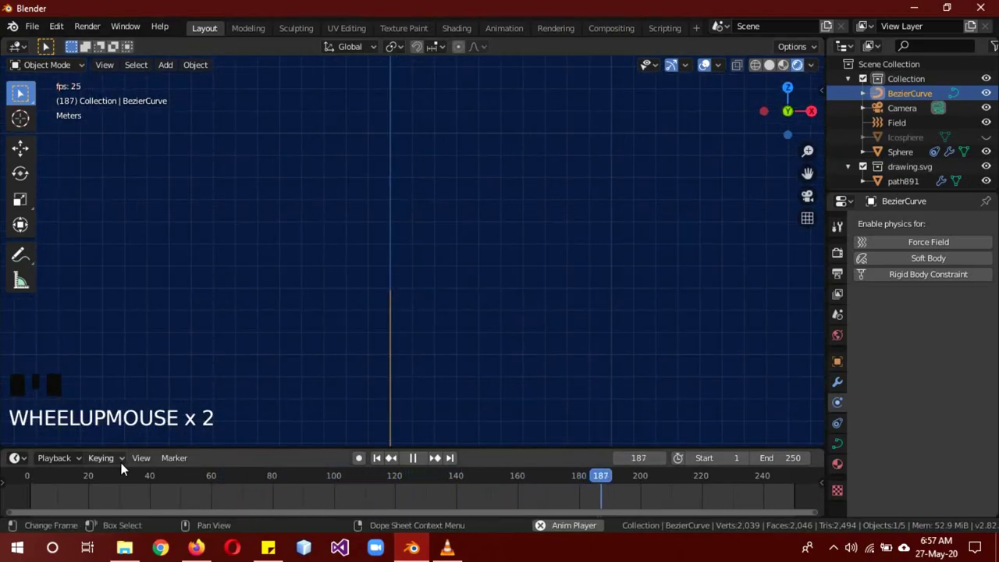
click(40, 486)
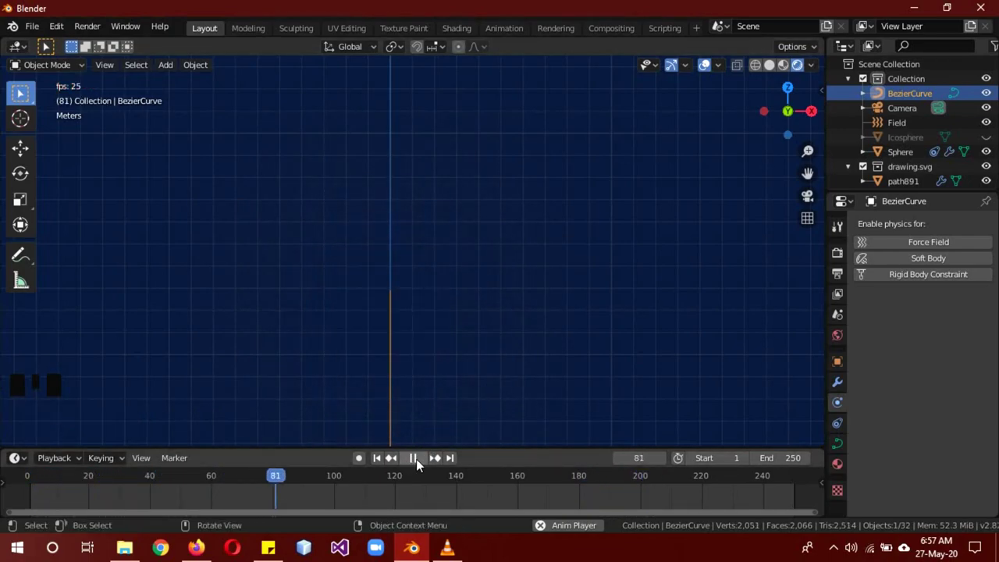
click(420, 461)
- Orbit in solid shading to show the cartoon face atop the curved path
drag(299, 481, 490, 285)
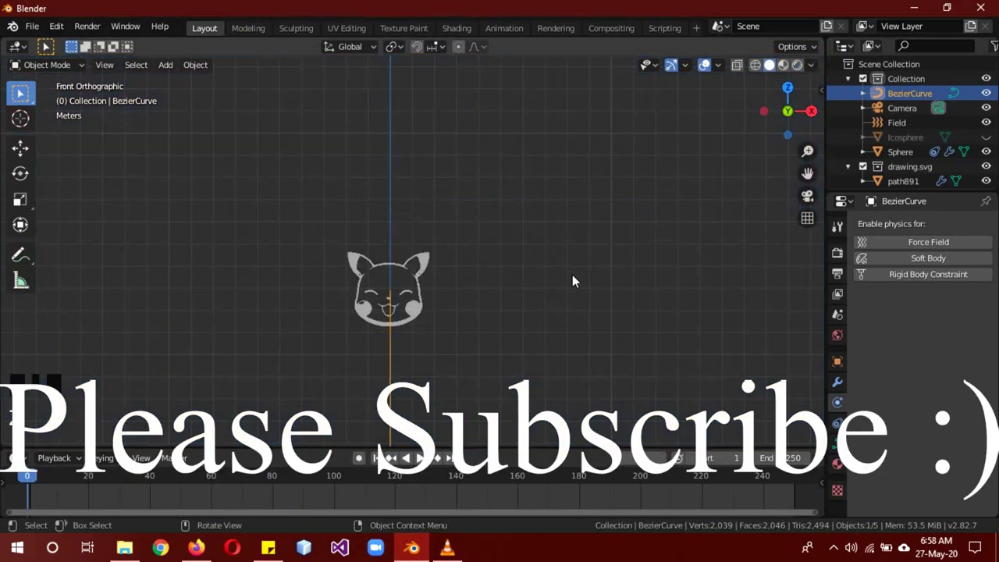
drag(668, 240, 593, 266)
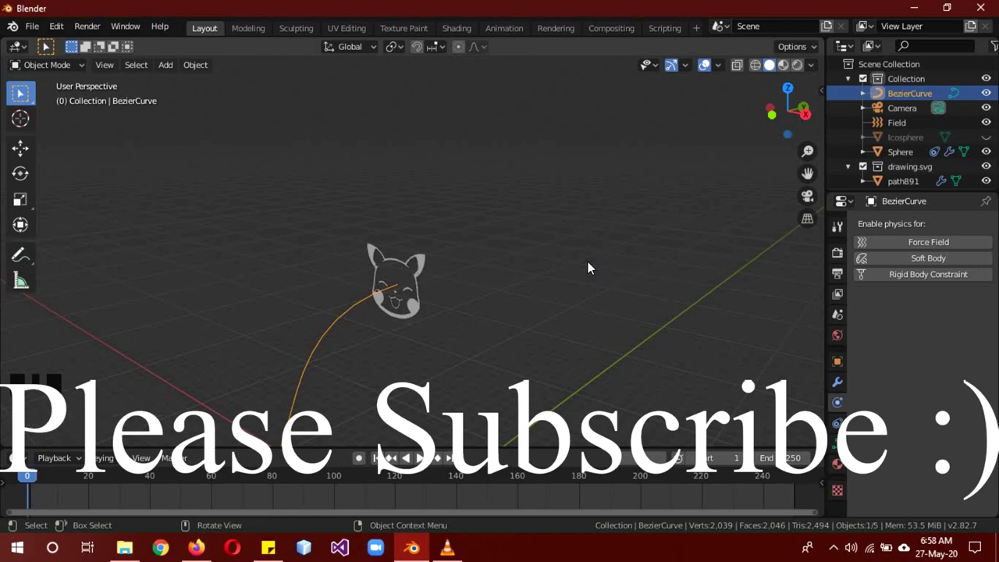